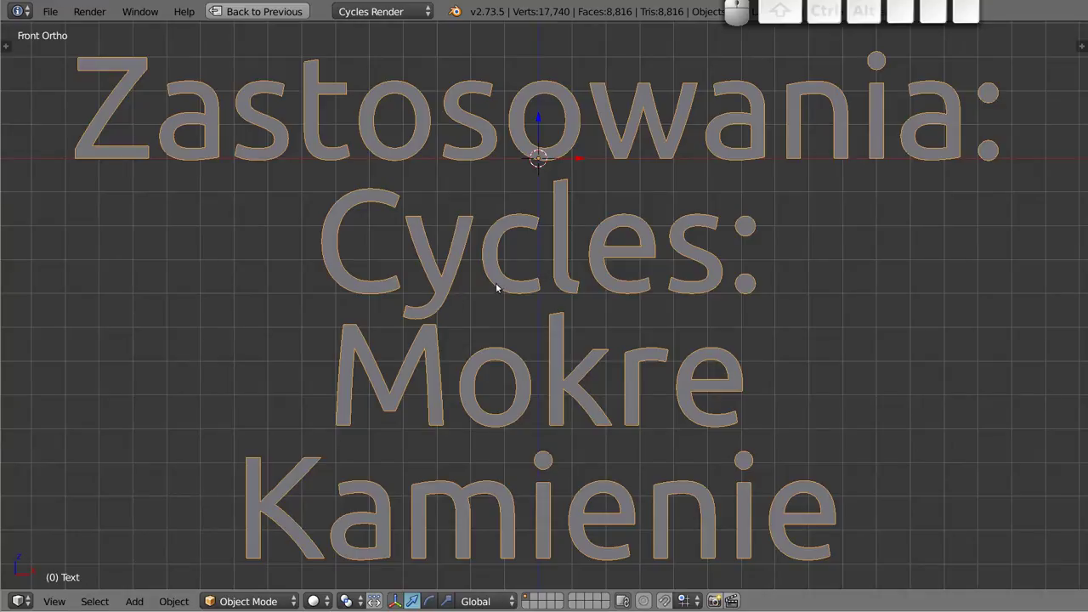
Leave the title text for the rock scene and pick several rocks in turn, cancelling each grab.
key(ctrl+q)
click(545, 220)
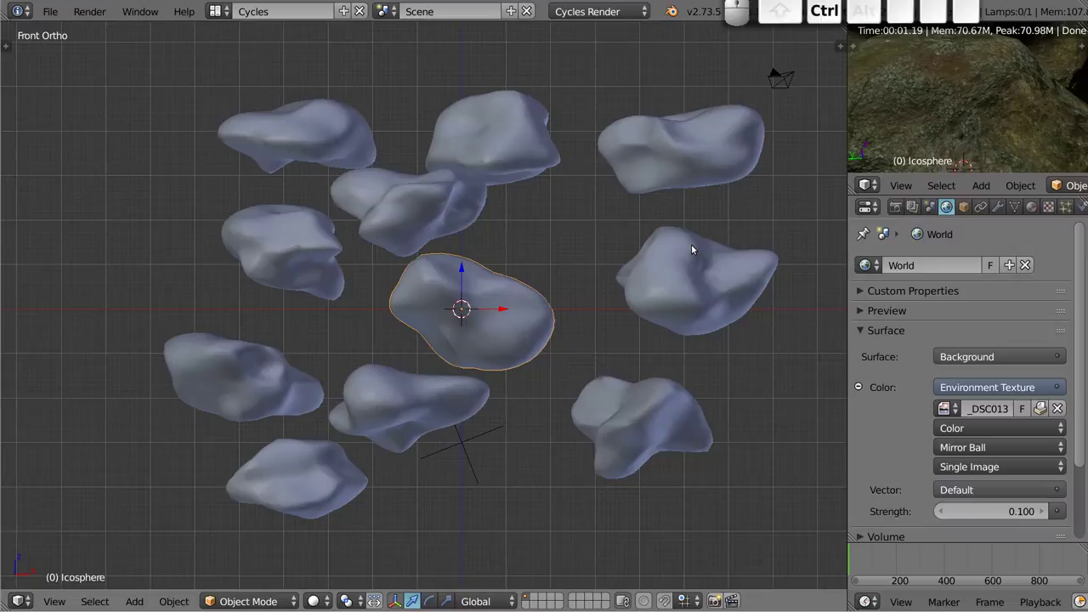
key(g)
key(Escape)
right_click(678, 275)
key(g)
key(Escape)
click(653, 162)
key(g)
key(Escape)
right_click(533, 131)
key(g)
key(Escape)
right_click(355, 116)
key(g)
key(Escape)
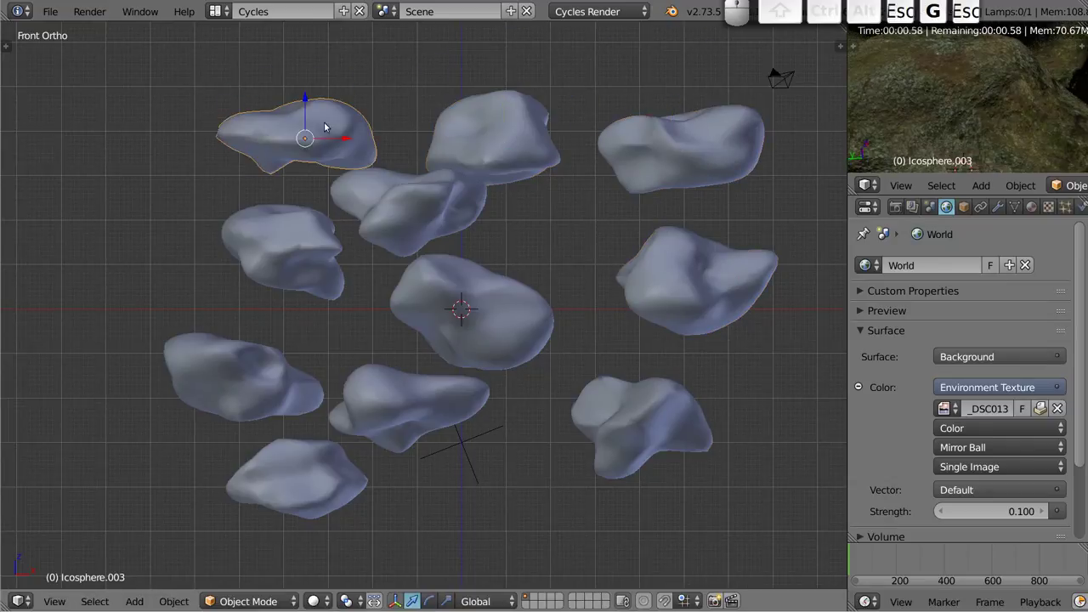
Show the left rock's Displace modifier and preview rotating the controlling Empty, then reselect the top-left rock.
right_click(270, 258)
click(1005, 213)
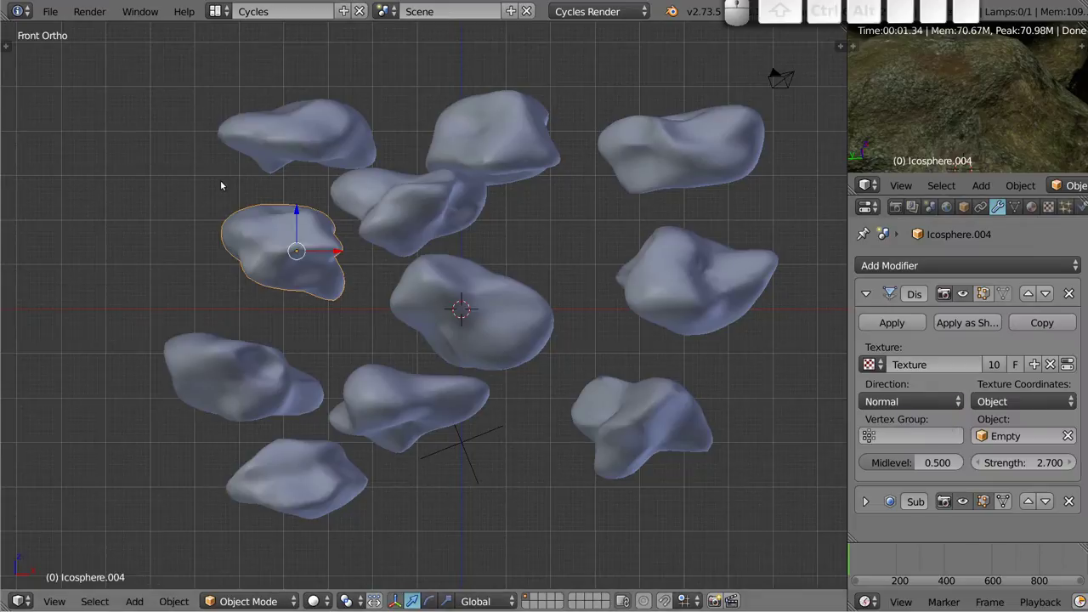
right_click(469, 440)
key(r)
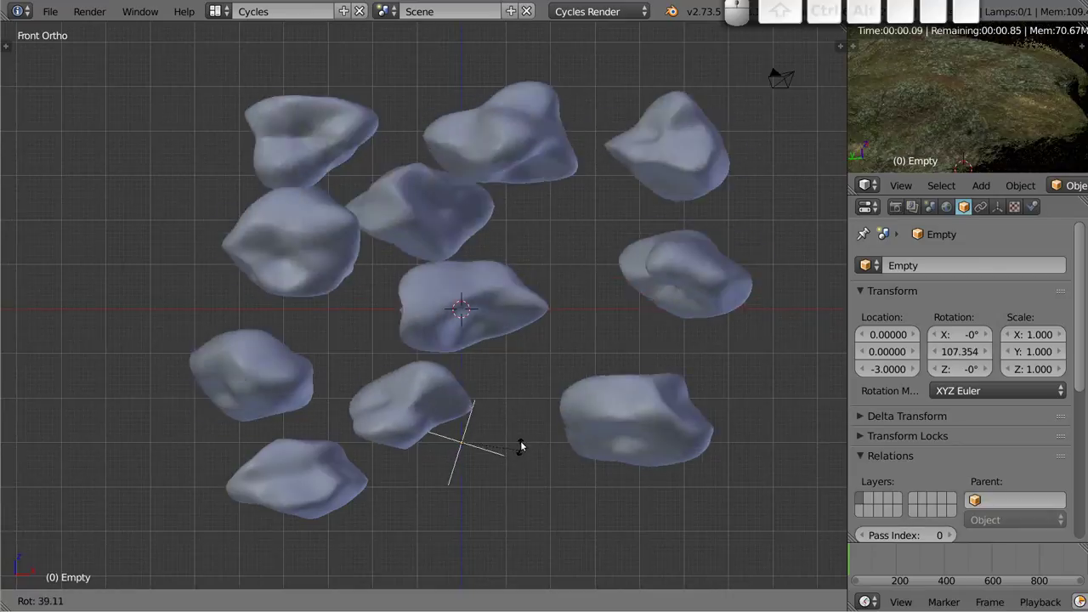
key(Escape)
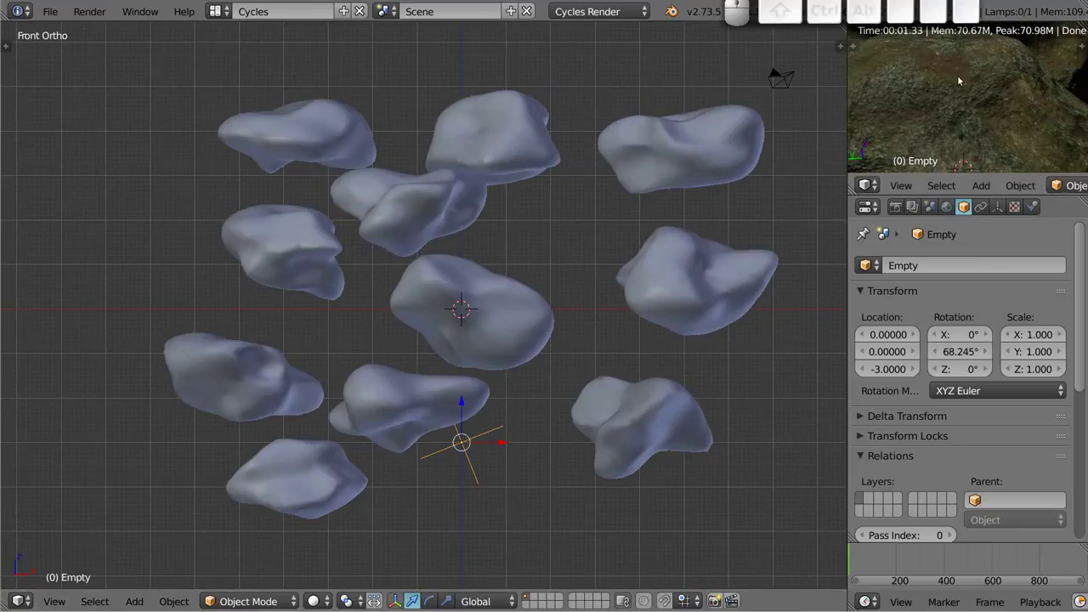
right_click(929, 97)
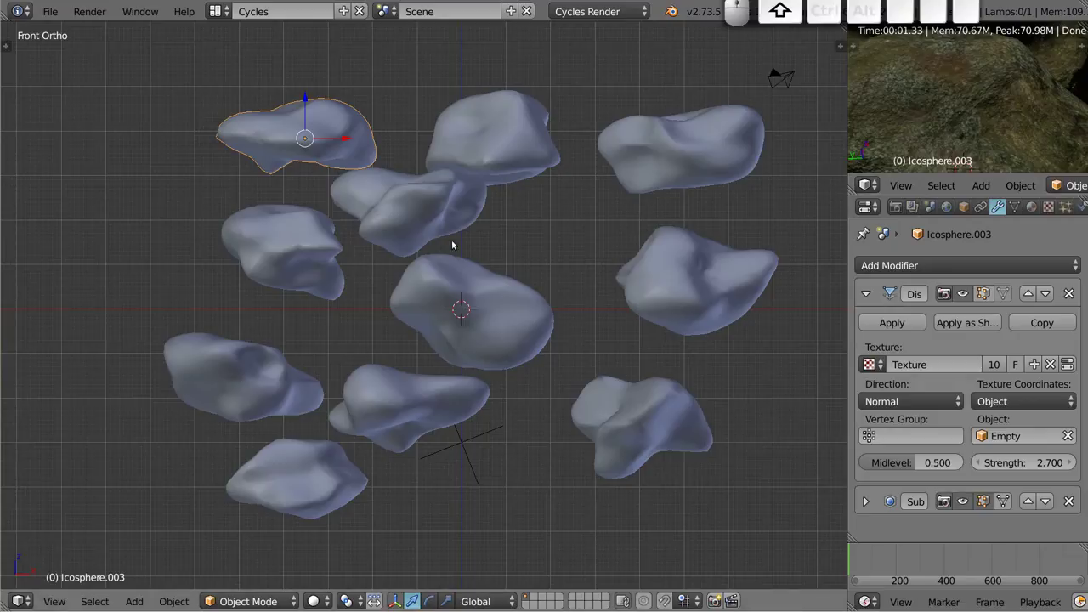
key(shift+F3)
middle_click(370, 249)
scroll(down, 3)
key(n)
middle_click(364, 271)
scroll(up, 3)
scroll(up, 3)
scroll(up, 3)
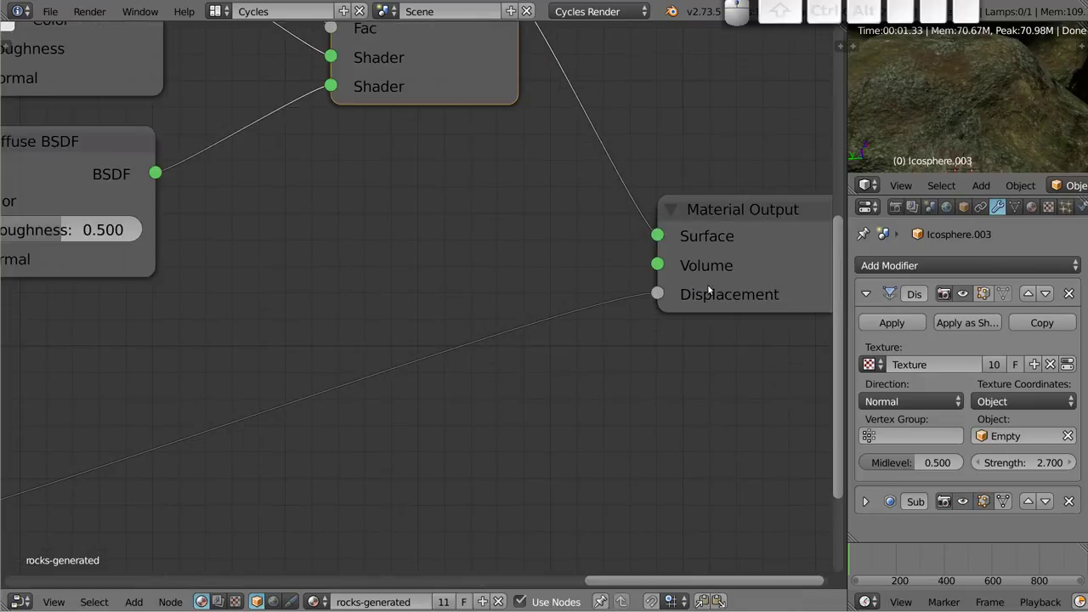
scroll(down, 3)
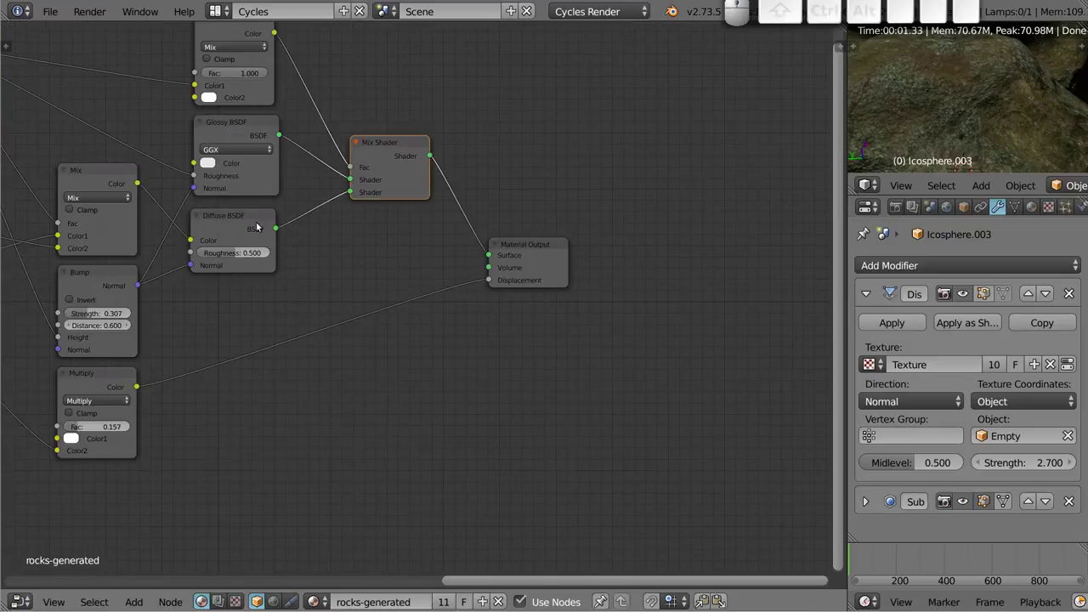
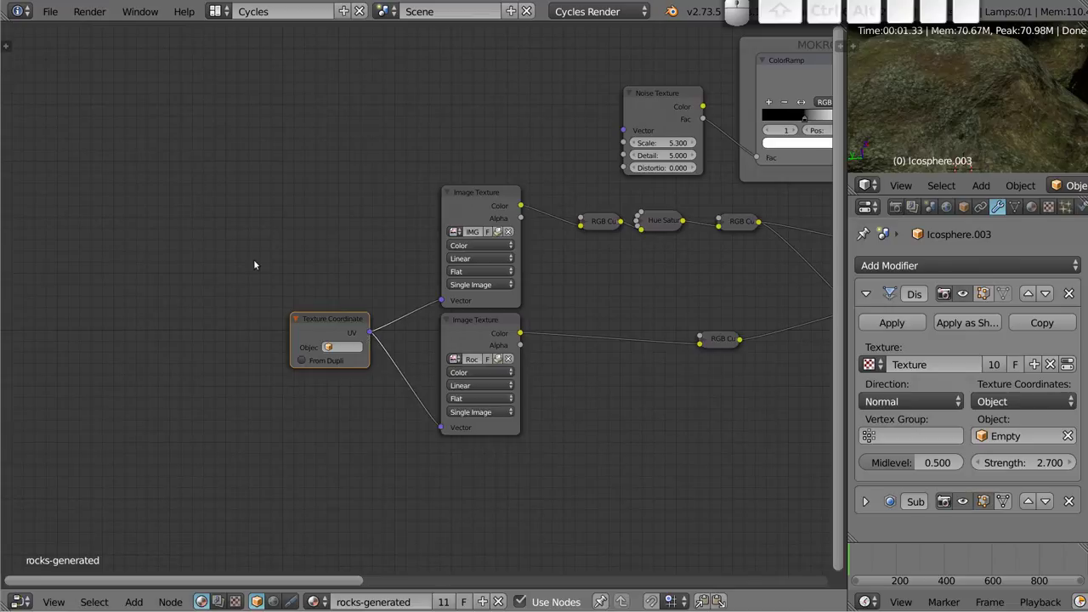
key(shift+F5)
Toggle Edit Mode on several rocks in turn to inspect their meshes.
key(shift+Tab)
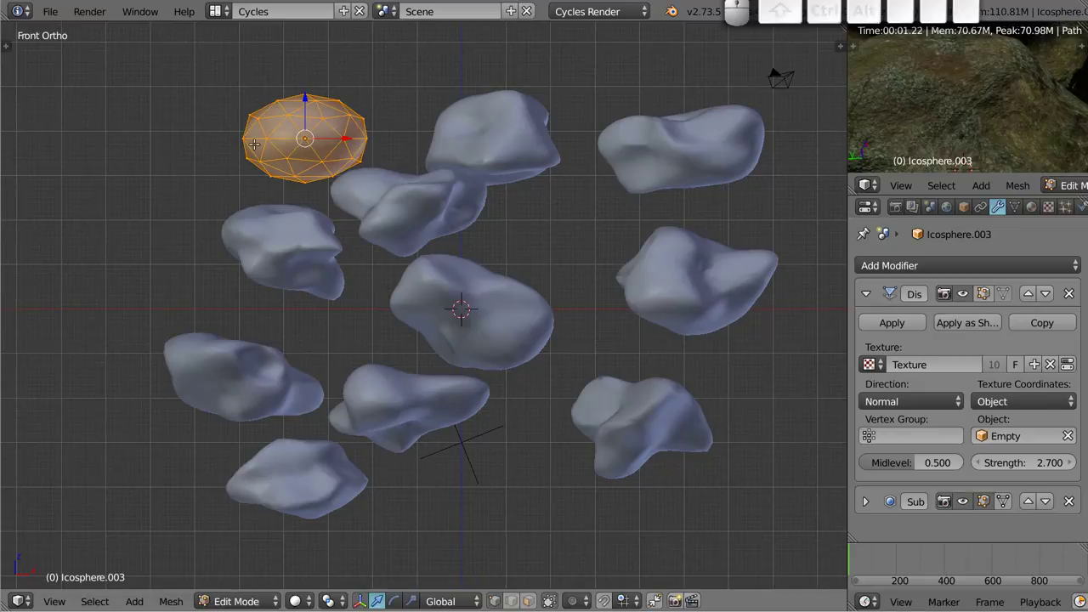
key(Tab)
right_click(507, 127)
key(Tab)
key(Tab)
right_click(417, 208)
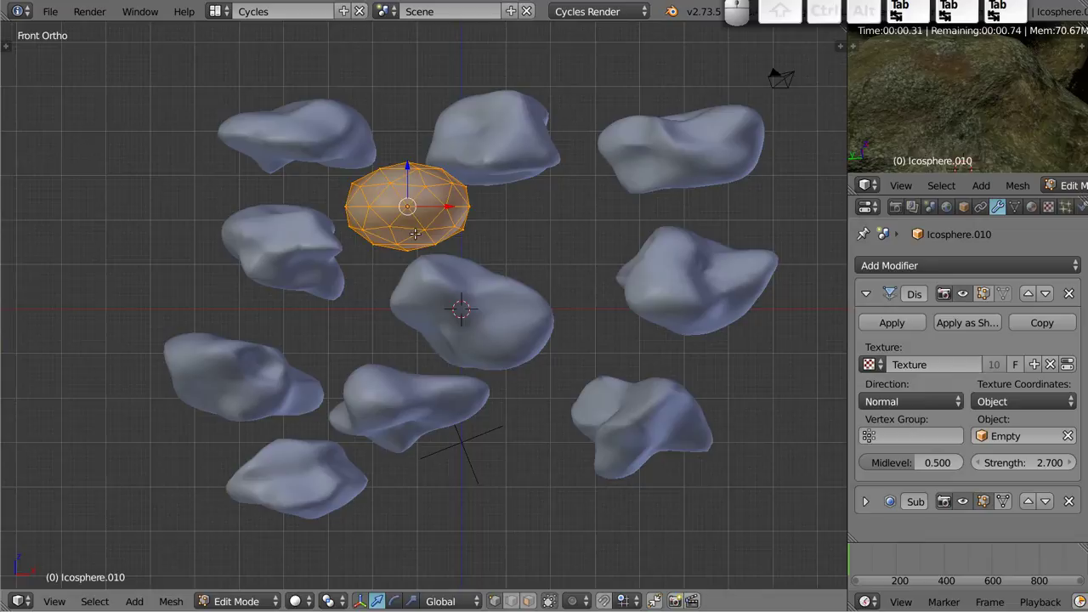
right_click(446, 294)
click(247, 241)
key(Tab)
key(Tab)
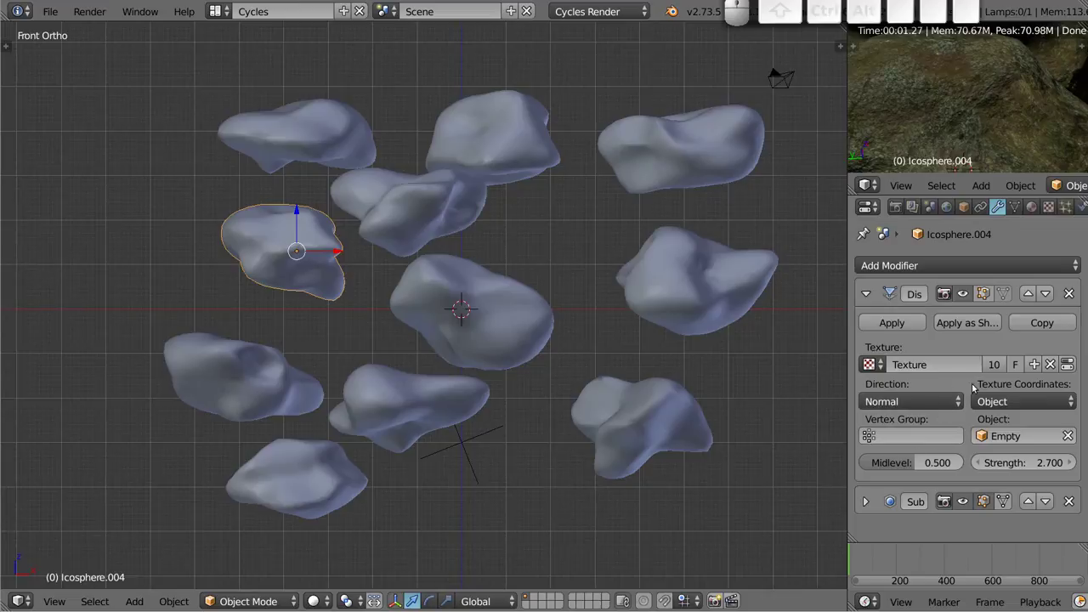
Turn the rock's Subdivision modifier smoothing off and back on in the Modifier tab.
click(865, 507)
click(864, 507)
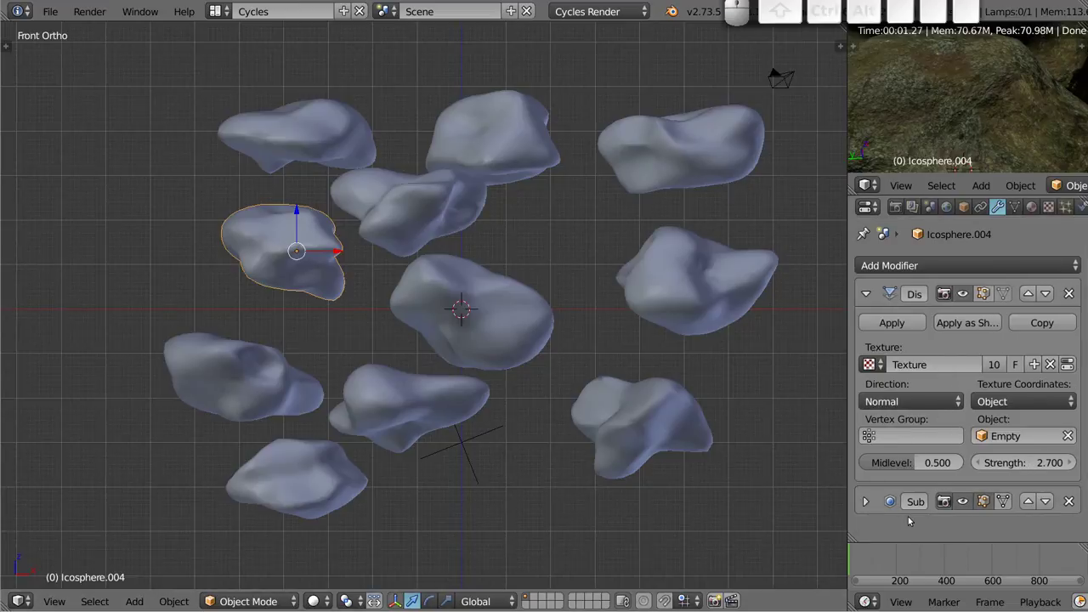
click(975, 504)
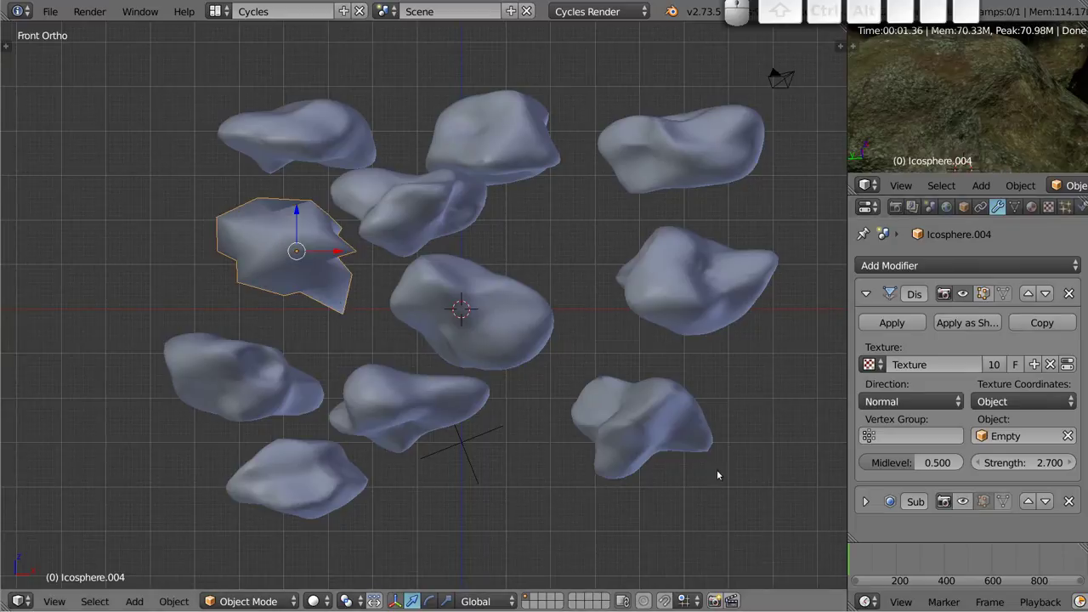
click(967, 505)
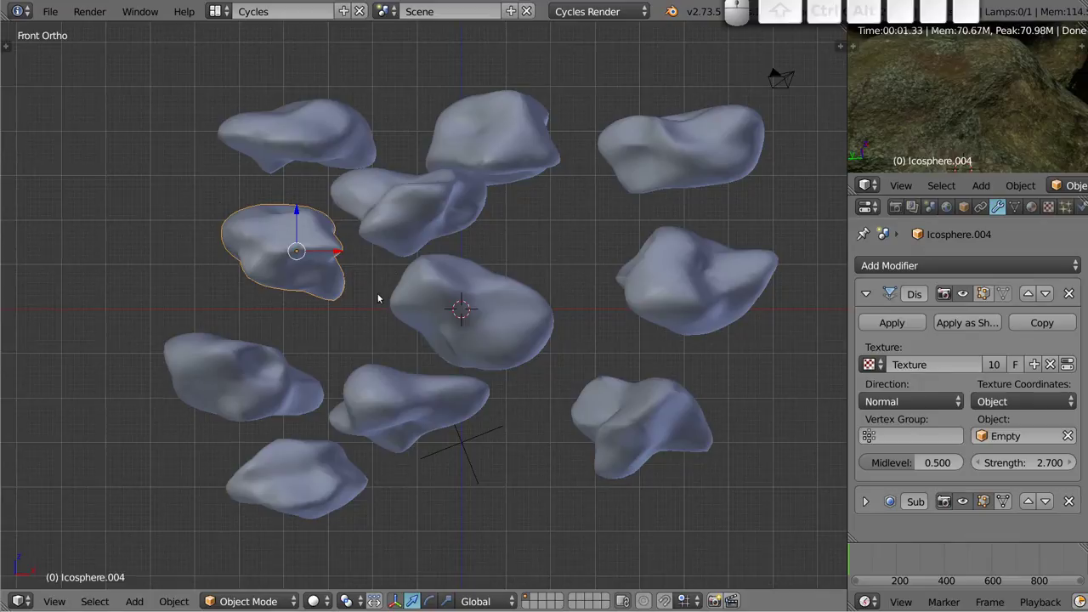
key(Tab)
key(Tab)
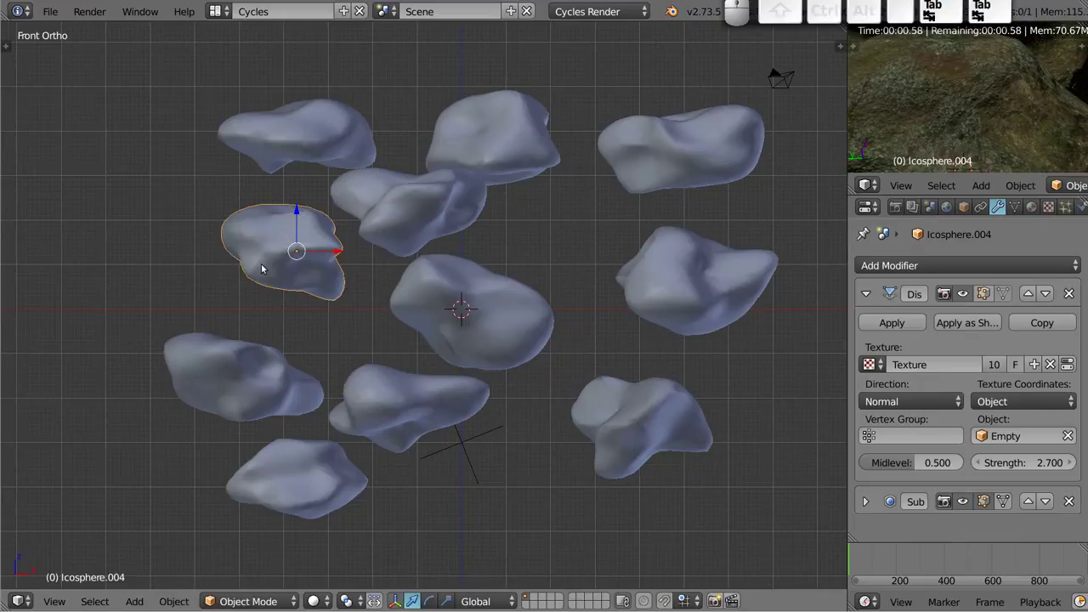
Show the rock's UV layout in the UV/Image Editor, return to the 3D view, then switch to the Node Editor.
key(shift+F10)
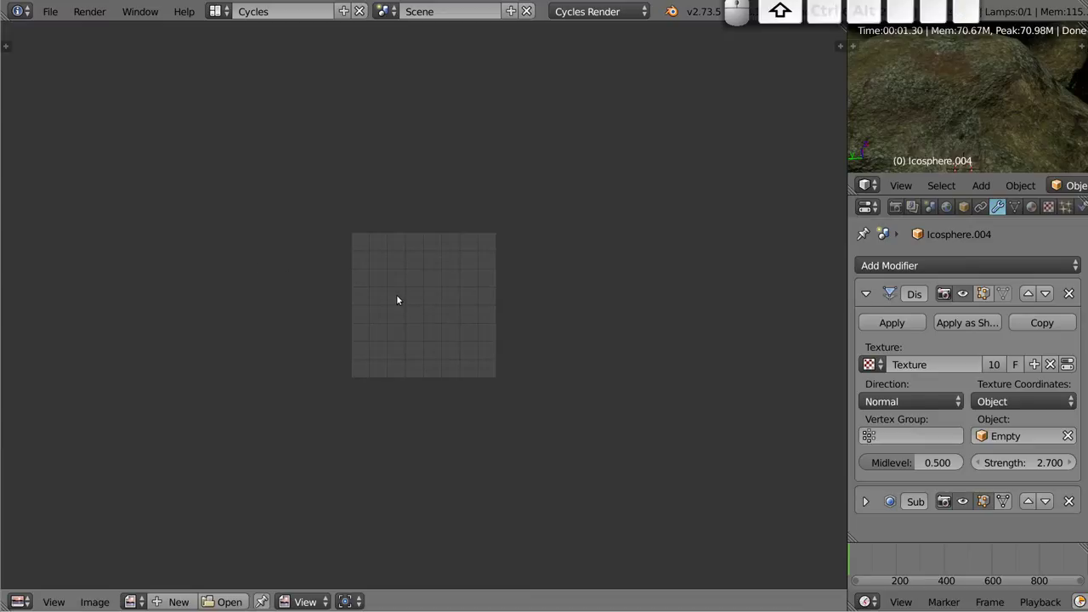
key(Tab)
key(a)
key(a)
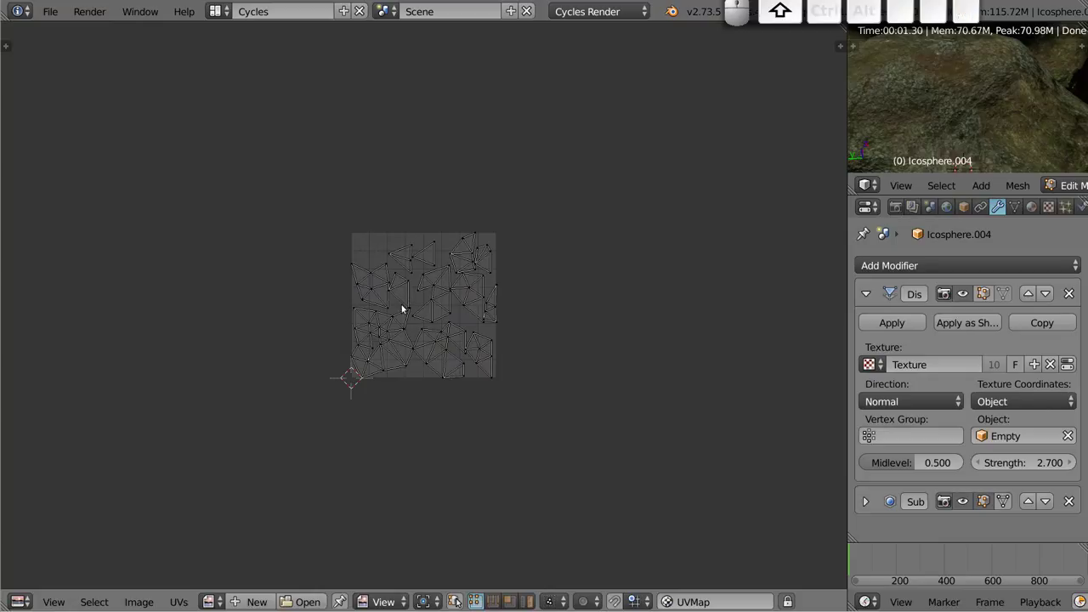
key(shift+F5)
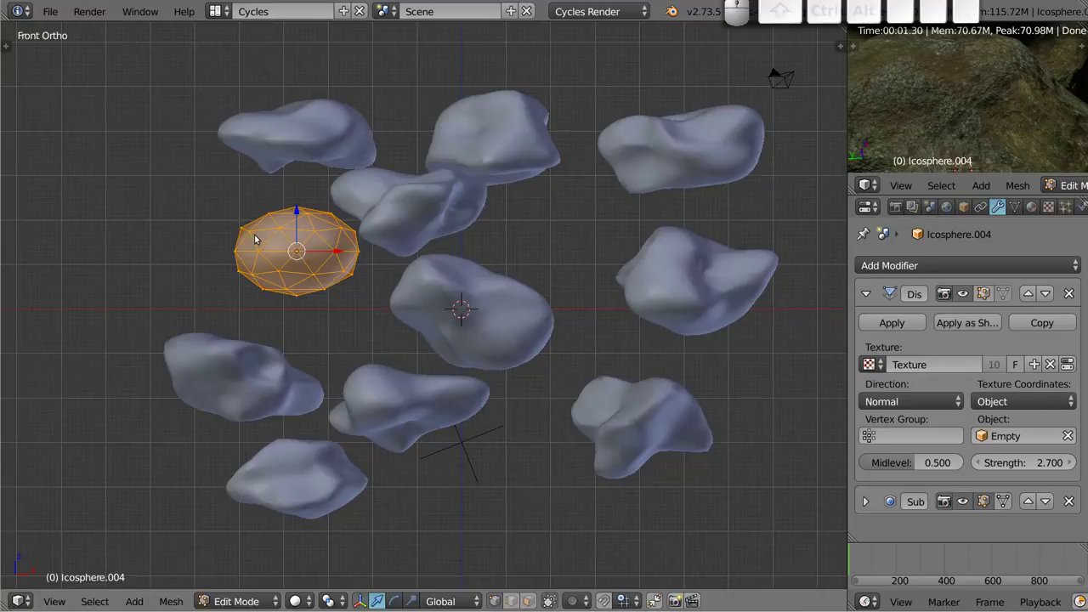
key(Tab)
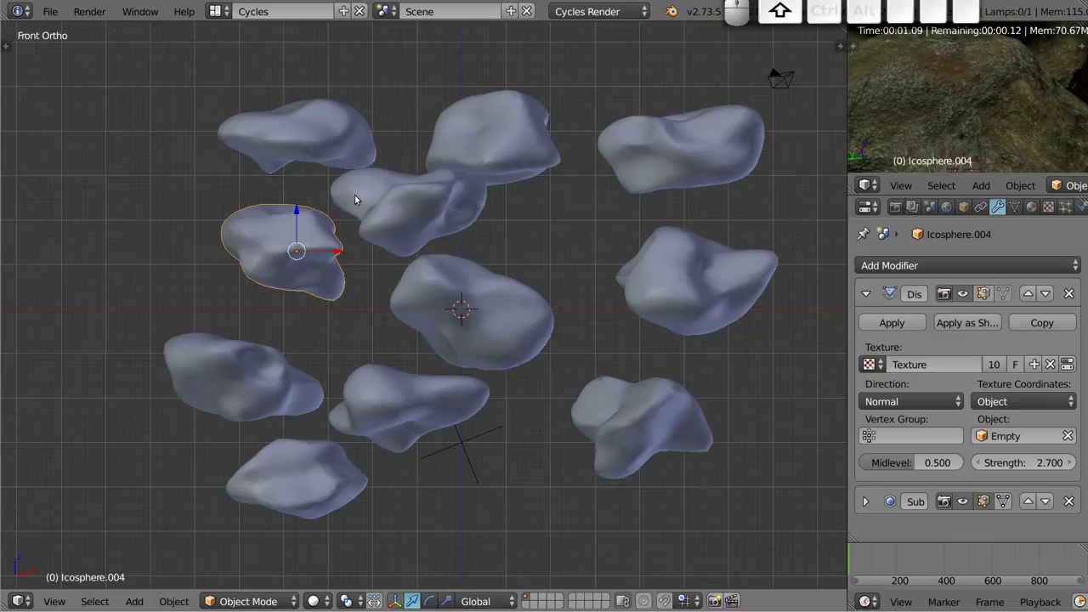
key(shift+F3)
Widen the Texture Coordinate node and inspect its Object dropdown without assigning anything.
middle_click(329, 341)
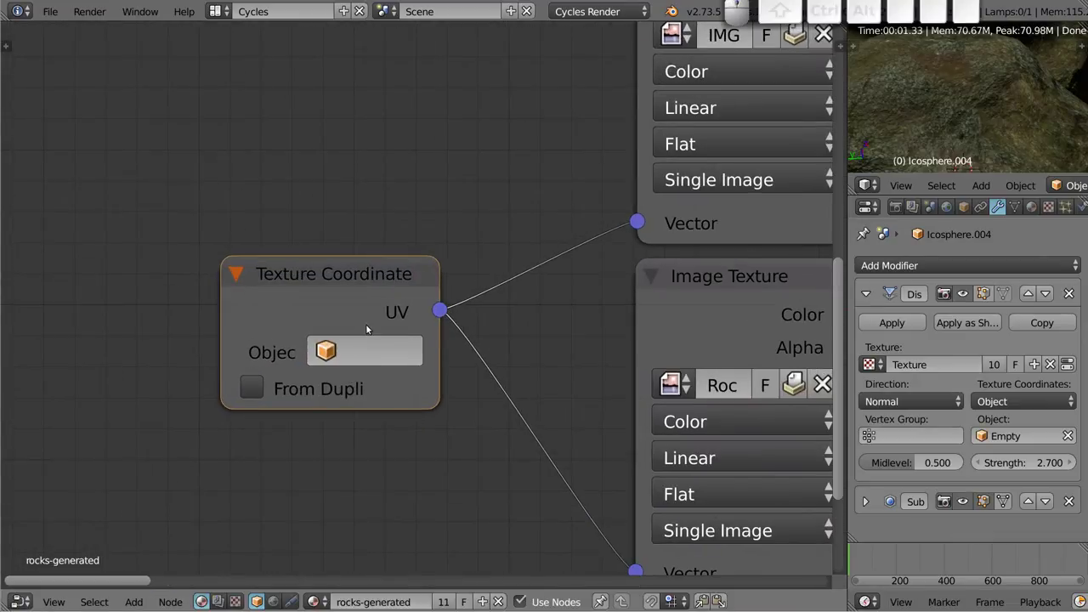
click(220, 324)
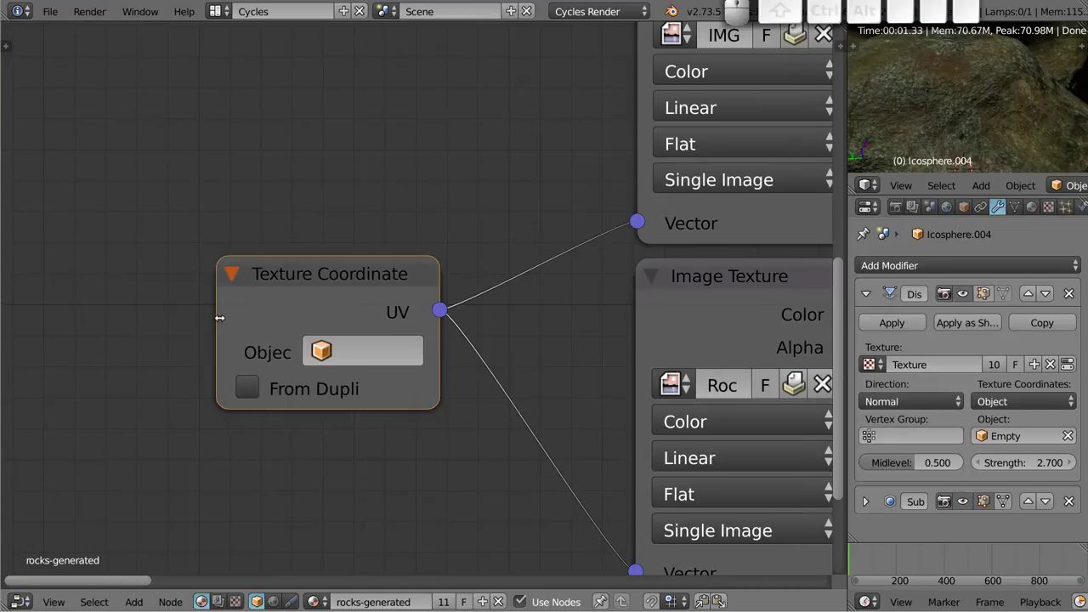
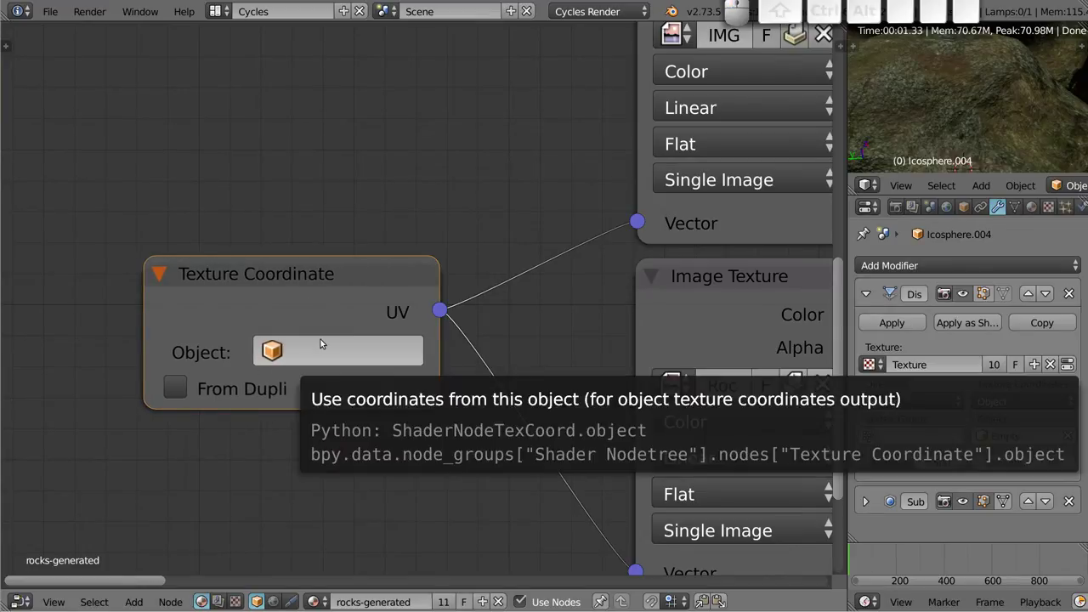
click(285, 354)
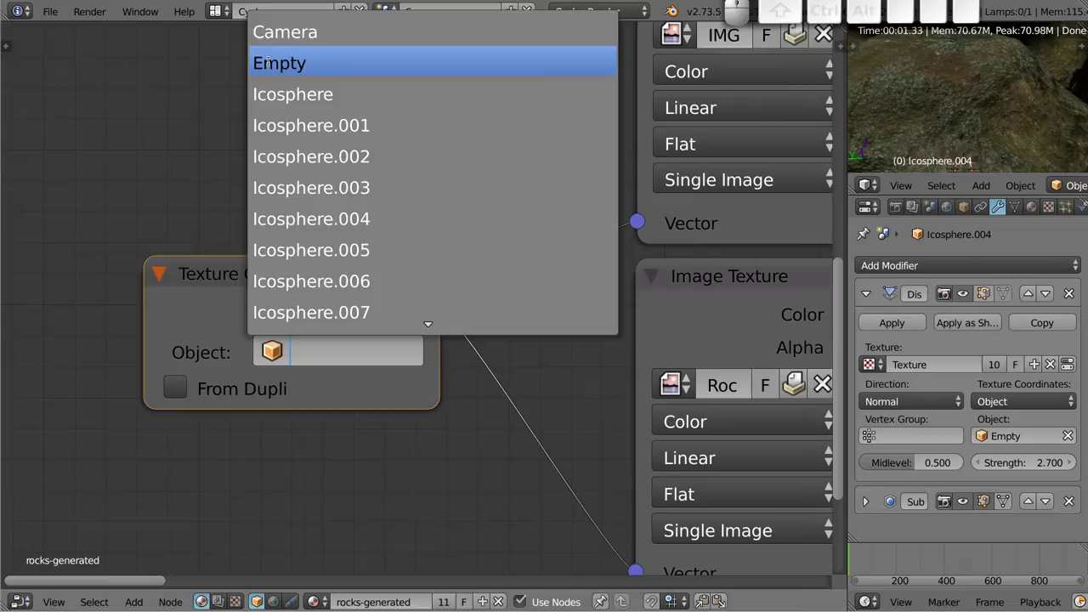
key(Escape)
scroll(down, 3)
drag(290, 230, 272, 251)
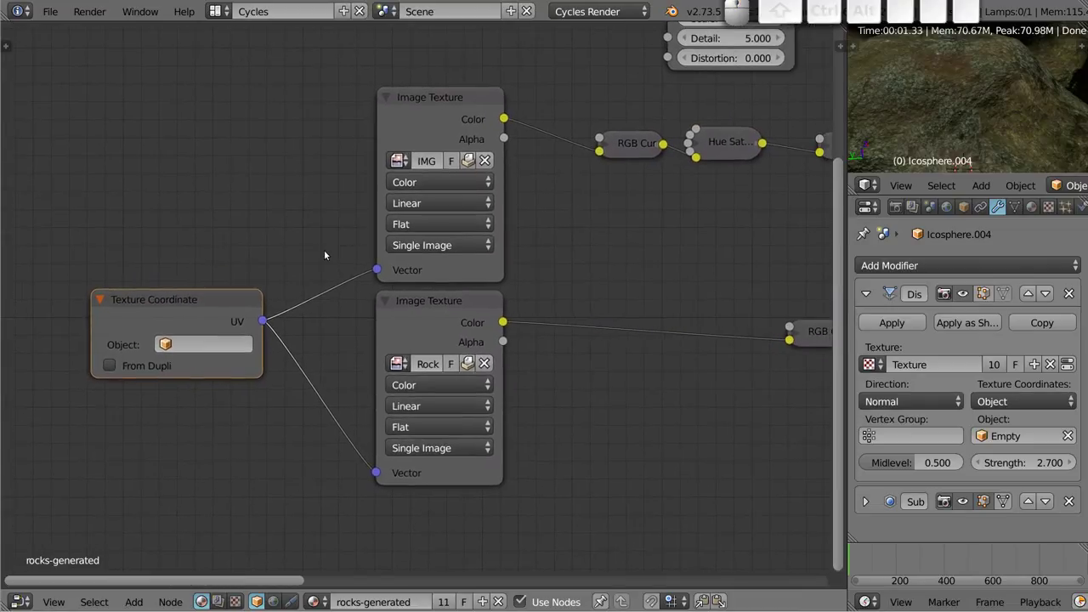
click(453, 307)
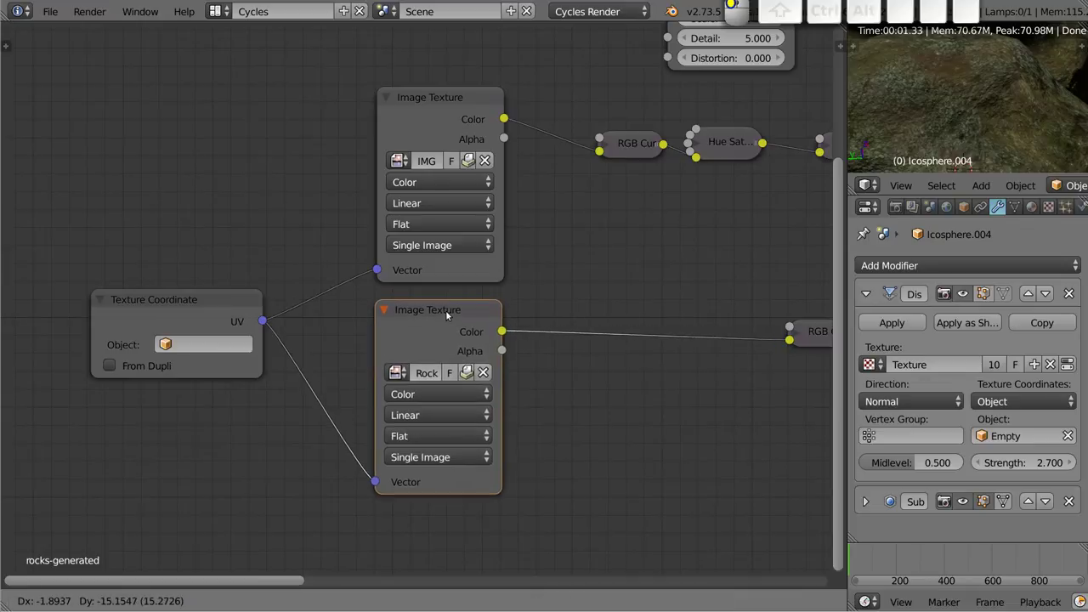
Pan and zoom around the Image Texture nodes and bring the colour-correction chain into view.
click(444, 309)
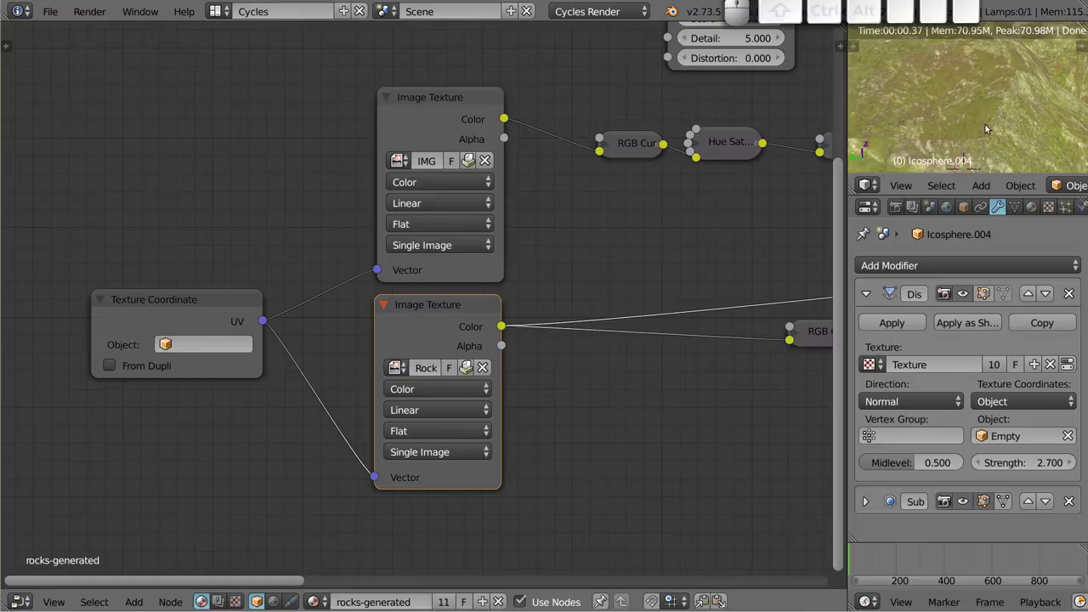
scroll(up, 3)
scroll(down, 3)
middle_click(978, 119)
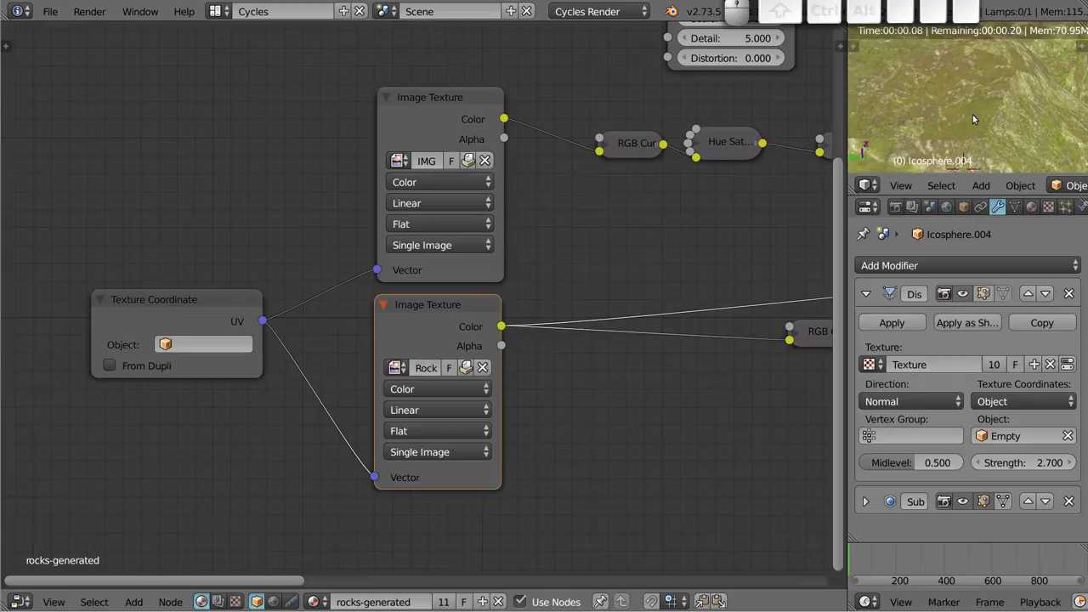
click(441, 99)
middle_click(974, 107)
middle_click(974, 107)
scroll(down, 3)
scroll(up, 3)
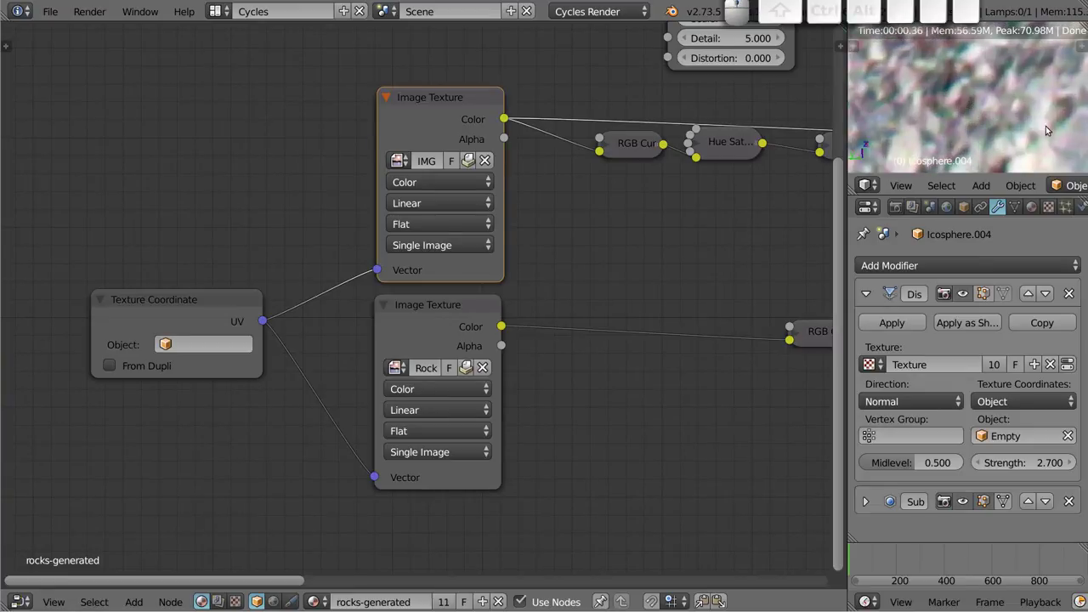
scroll(down, 3)
scroll(up, 3)
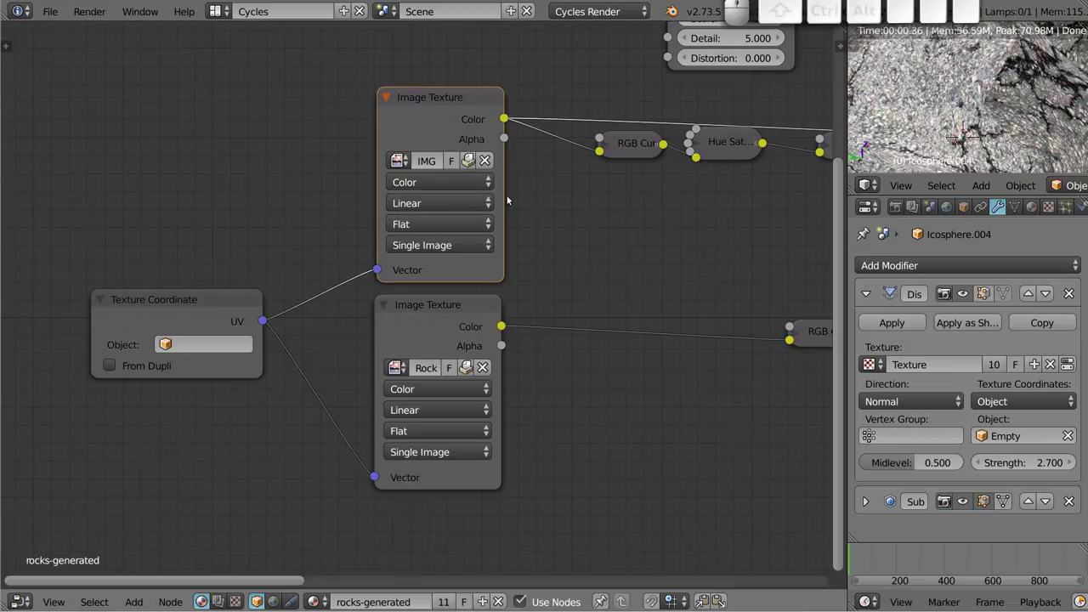
drag(660, 222, 170, 169)
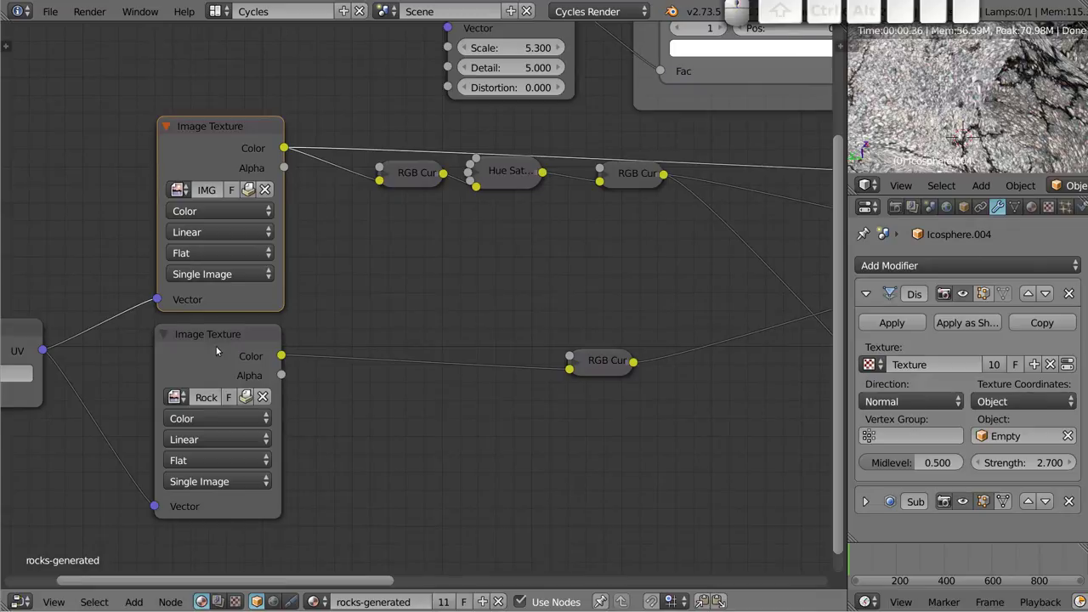
Expand the lower RGB Curves node, move it up and left, then collapse it again.
click(210, 335)
click(220, 342)
click(604, 371)
click(581, 367)
drag(631, 364, 874, 150)
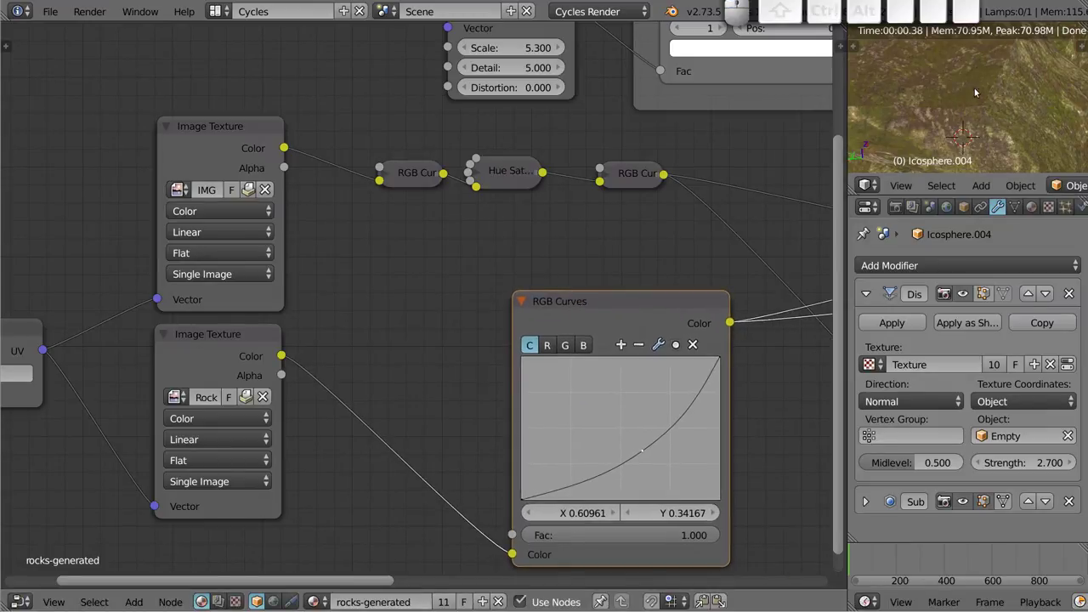
click(519, 306)
Preview the first RGB Curves, Hue Saturation and last curves outputs on the rock in turn.
click(216, 127)
click(407, 183)
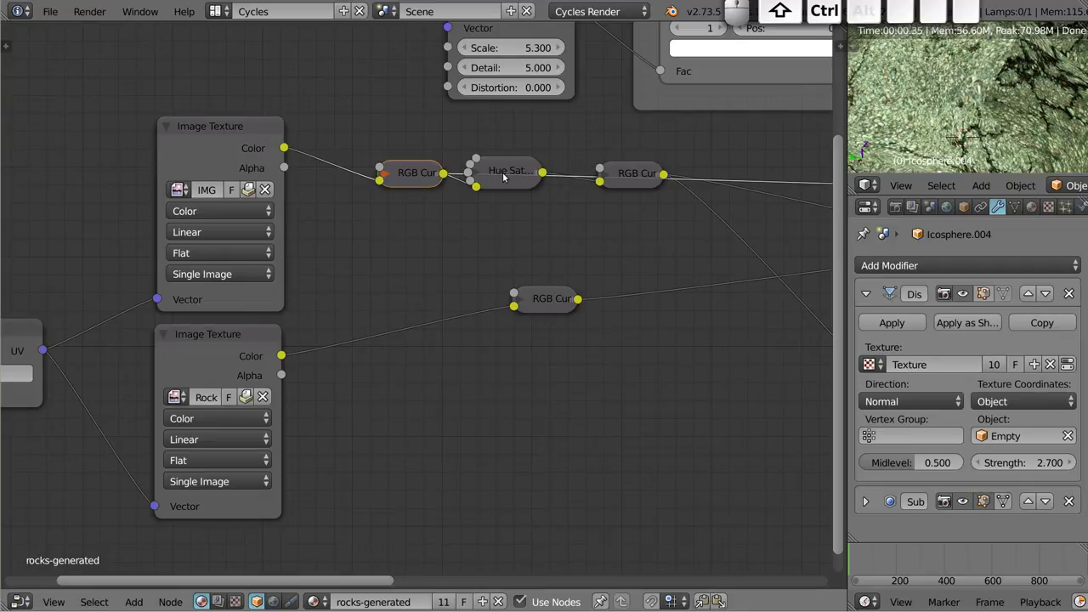
click(507, 178)
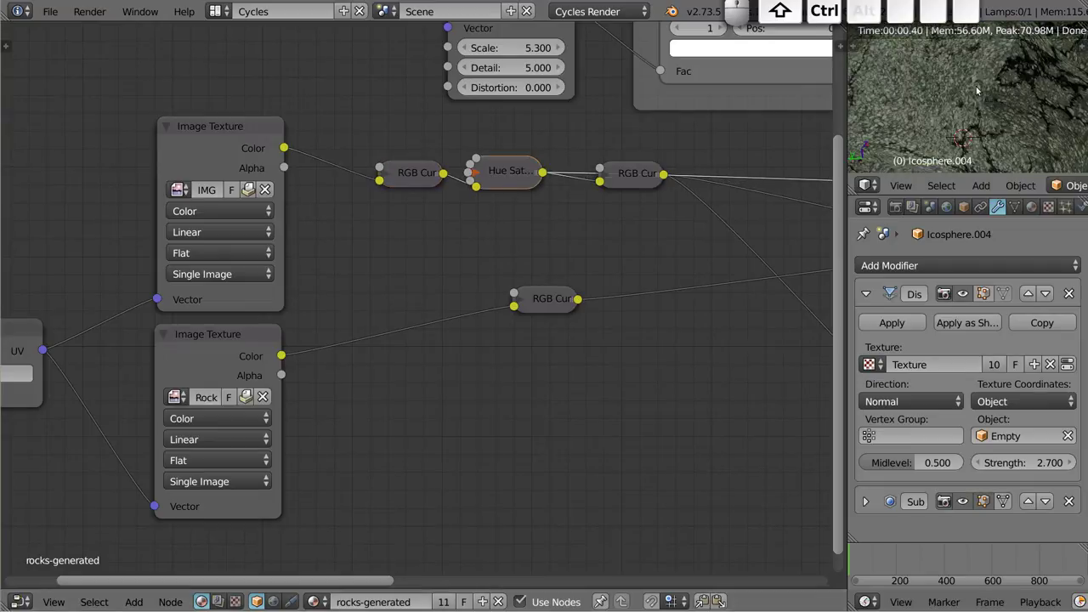
click(639, 179)
drag(700, 221, 198, 304)
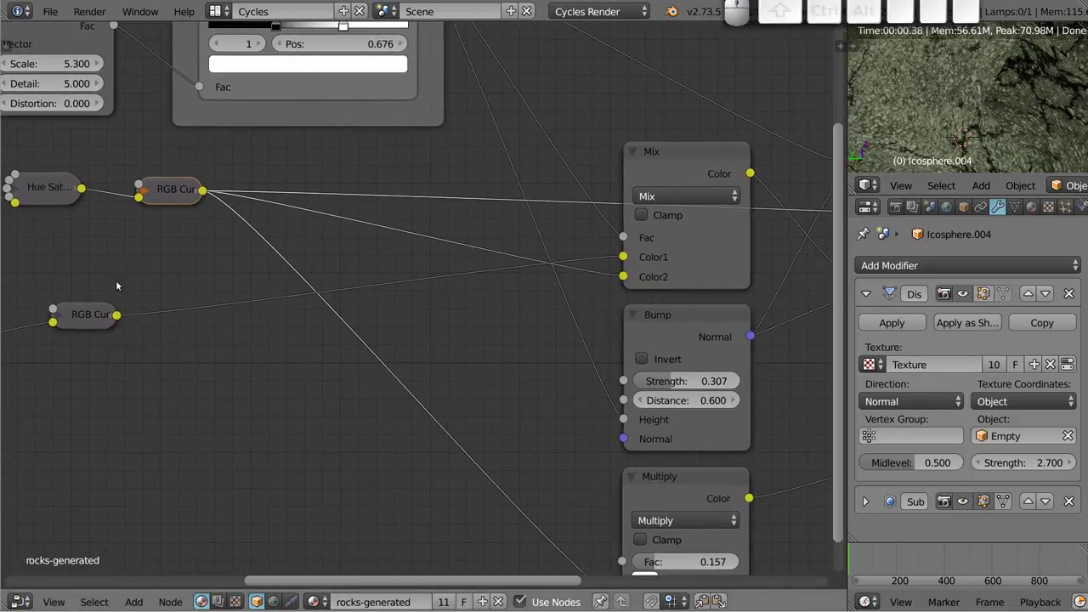
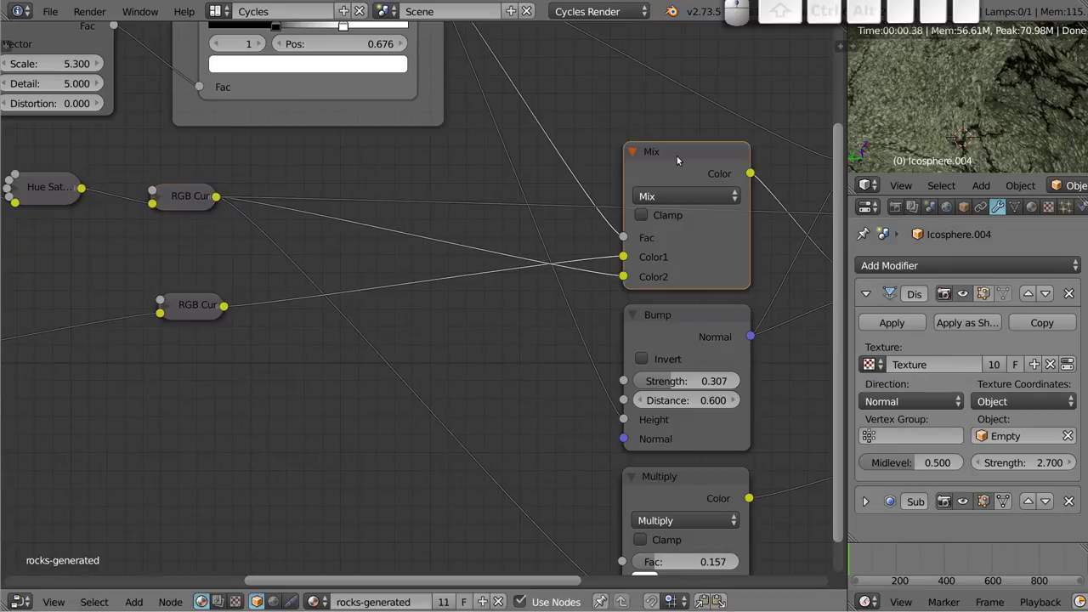
Preview the ColorRamp wetness mask, raw Noise Texture and both colour chains' outputs on the rock.
drag(460, 125, 613, 258)
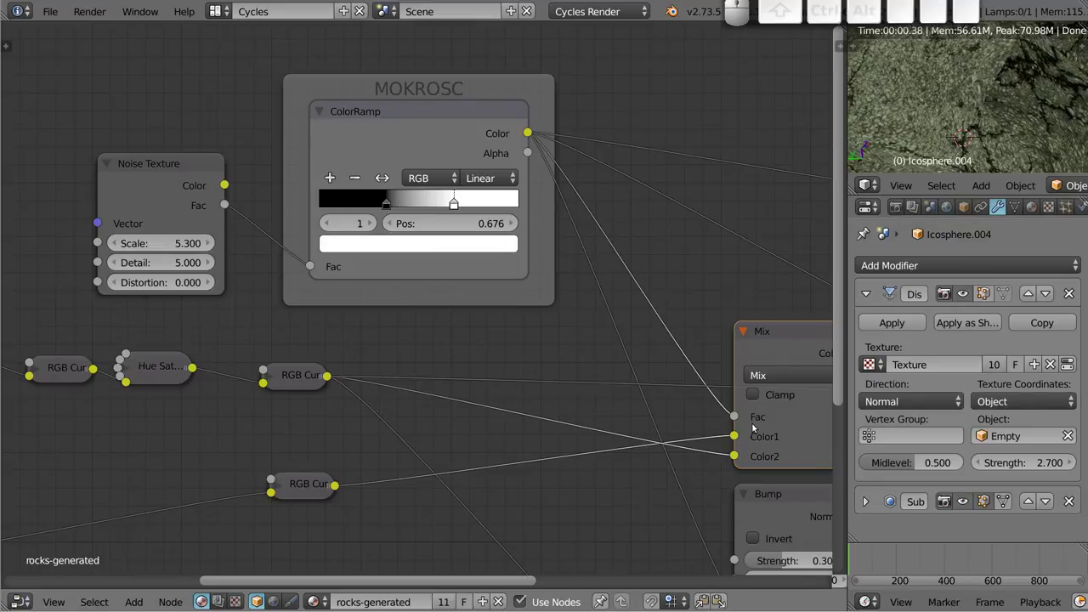
click(459, 113)
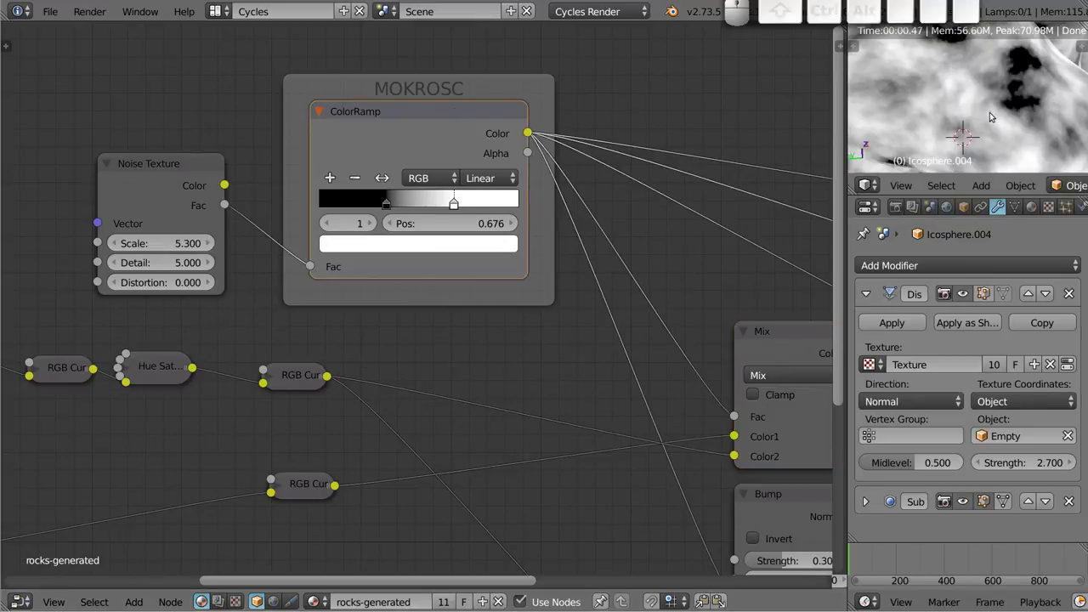
click(171, 173)
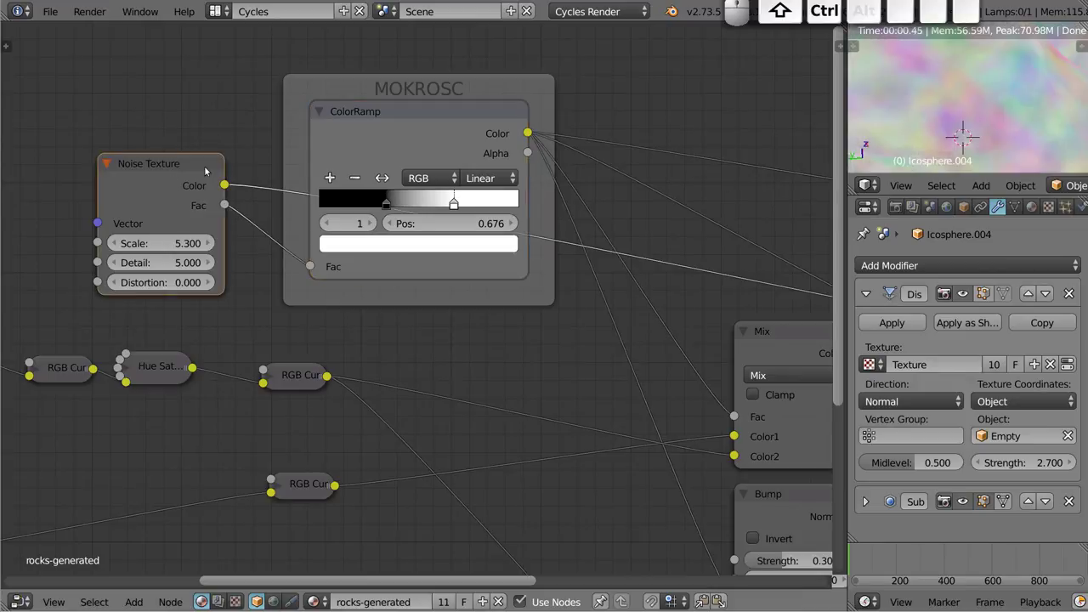
click(173, 174)
click(438, 116)
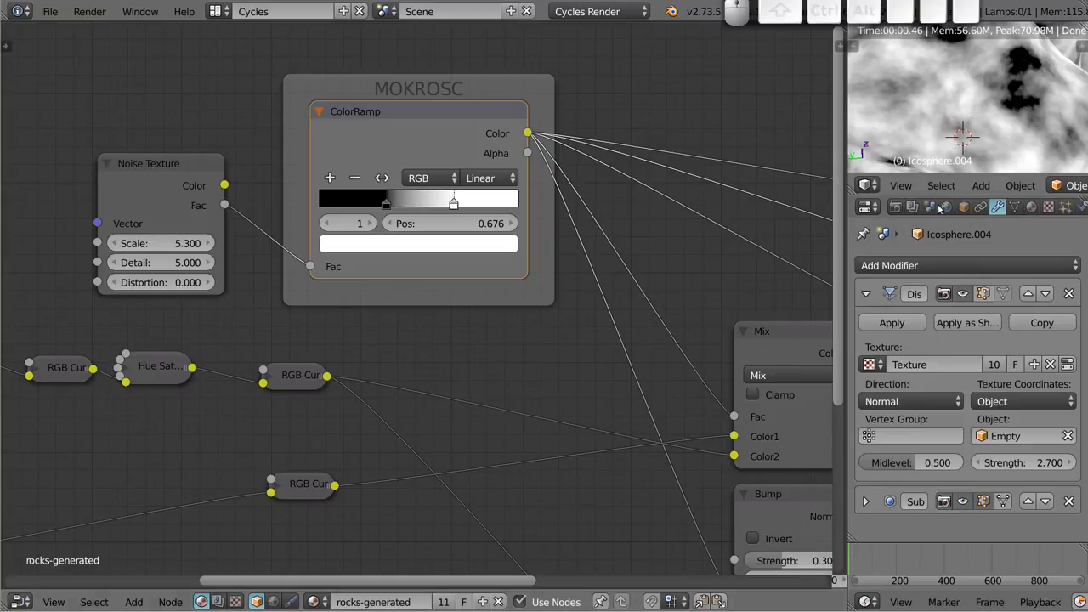
click(312, 485)
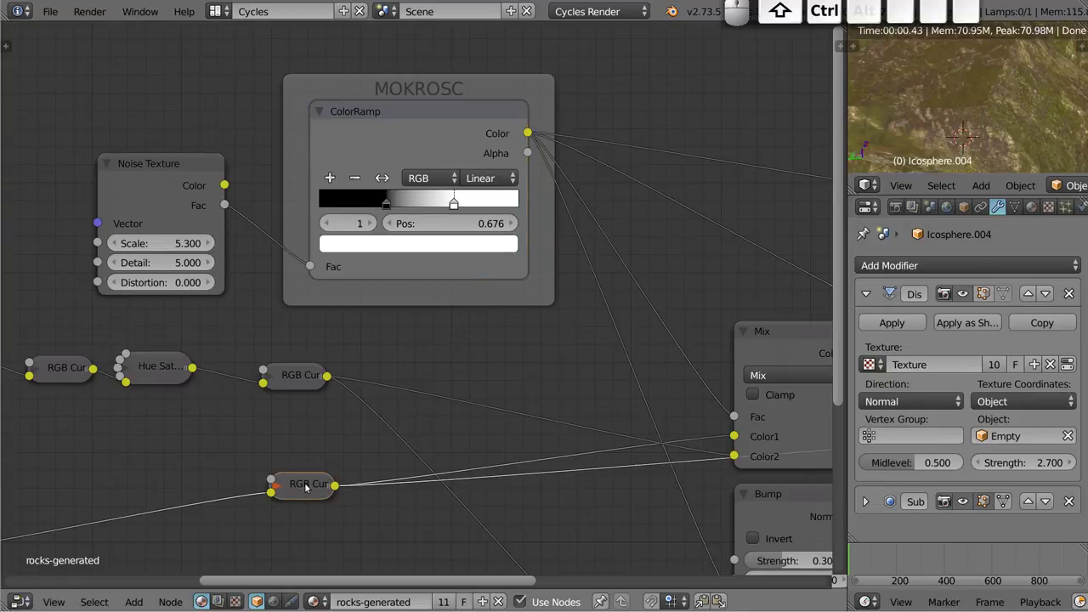
click(447, 117)
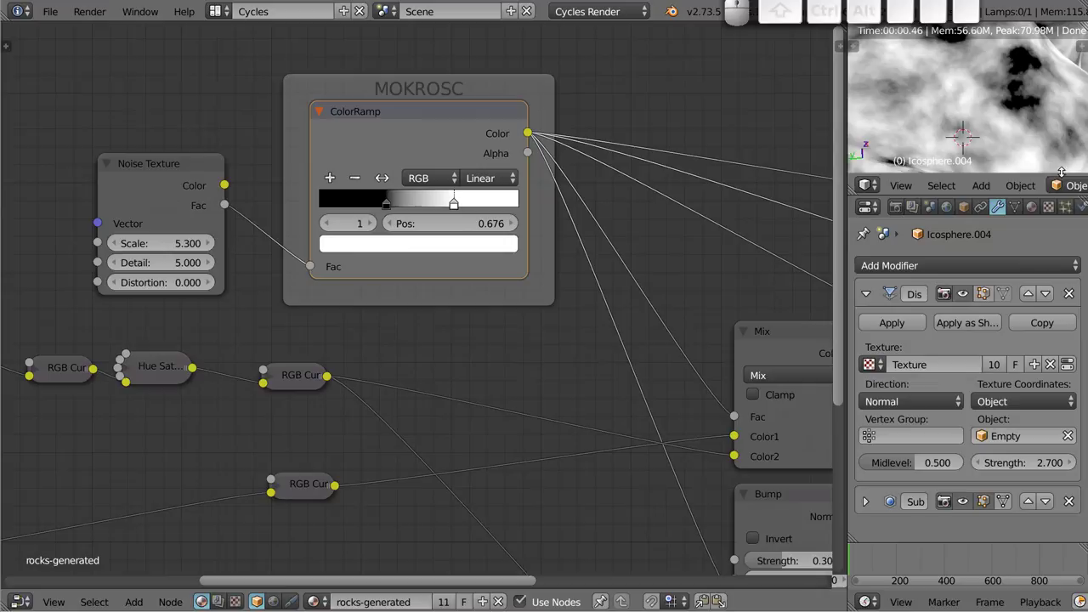
click(307, 379)
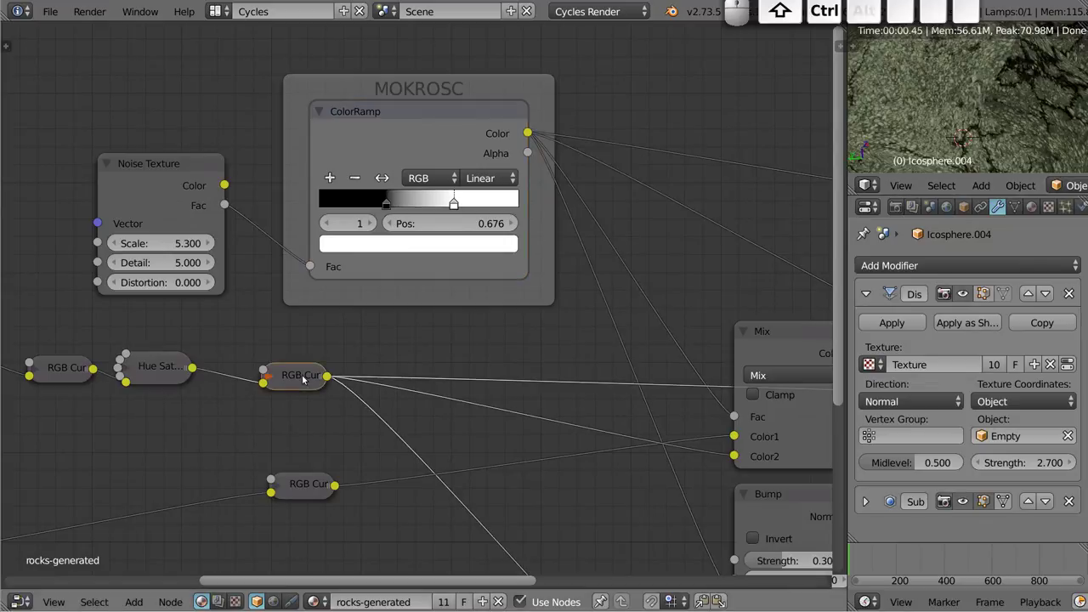
Preview the mixed rock colour, the ColorRamp mask again, then the Bump node's normal output.
middle_click(662, 415)
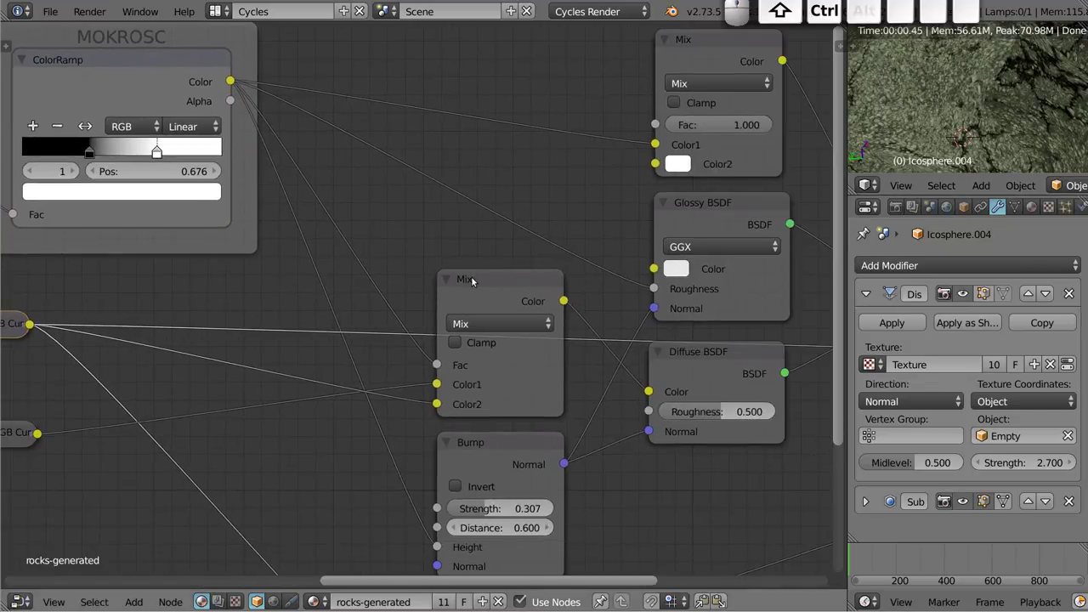
click(507, 290)
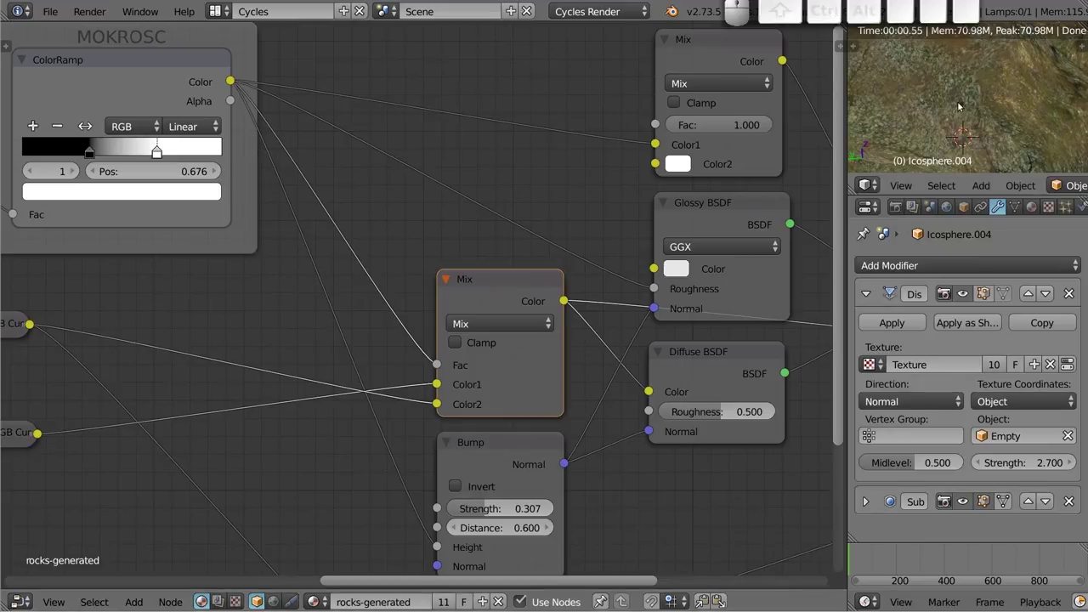
scroll(down, 3)
drag(952, 128, 967, 93)
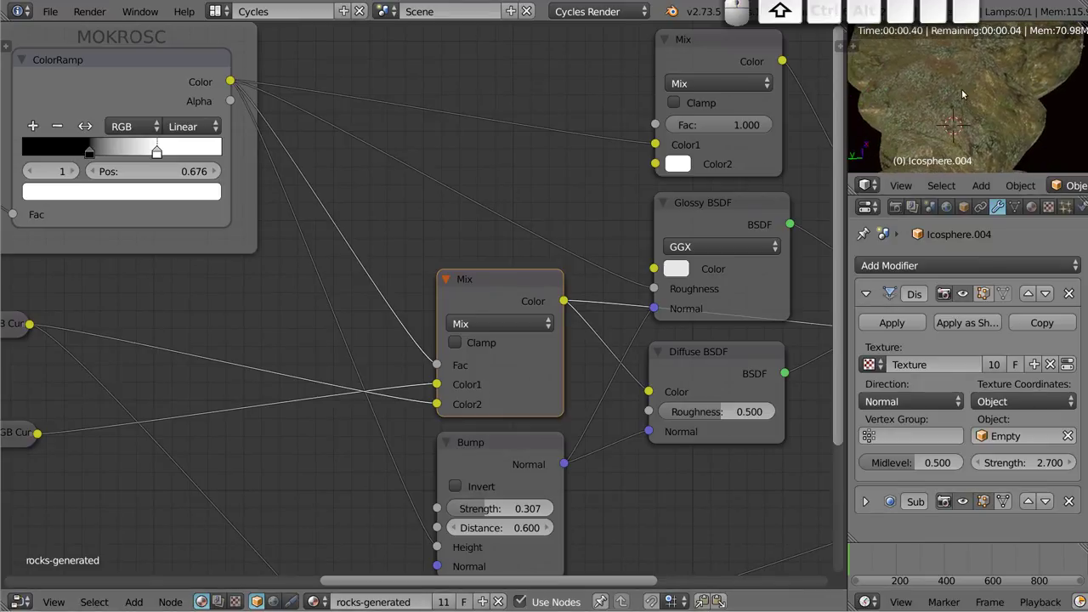
middle_click(967, 92)
scroll(up, 3)
middle_click(947, 110)
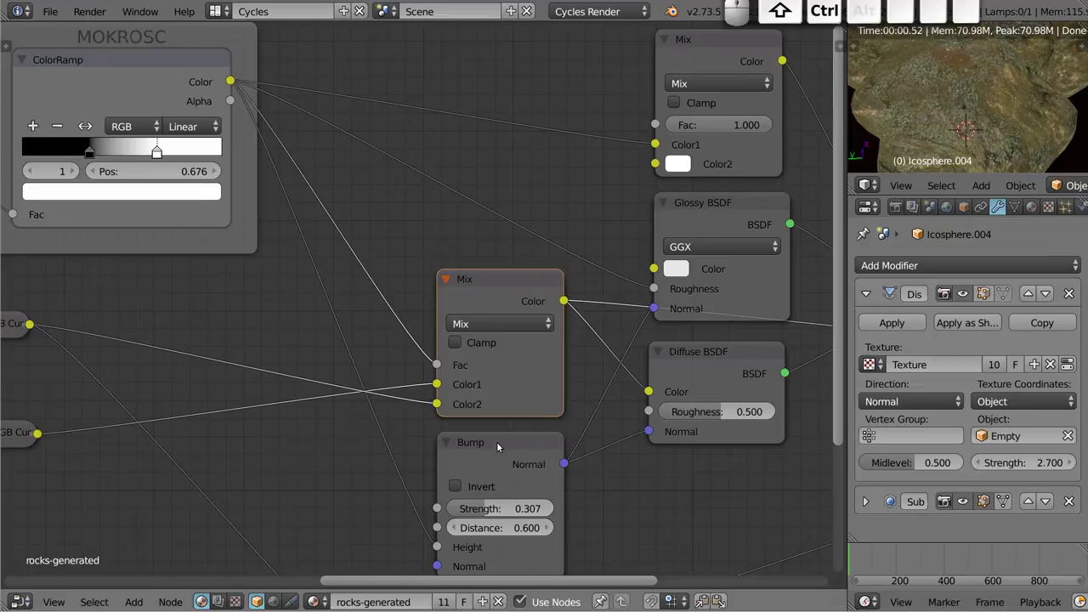
click(156, 68)
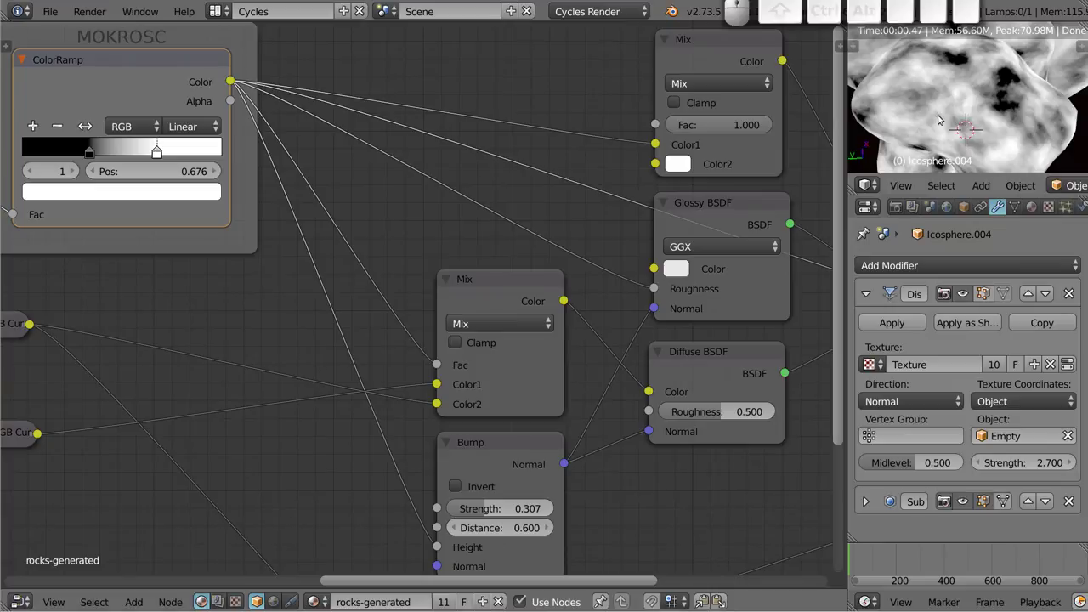
click(507, 454)
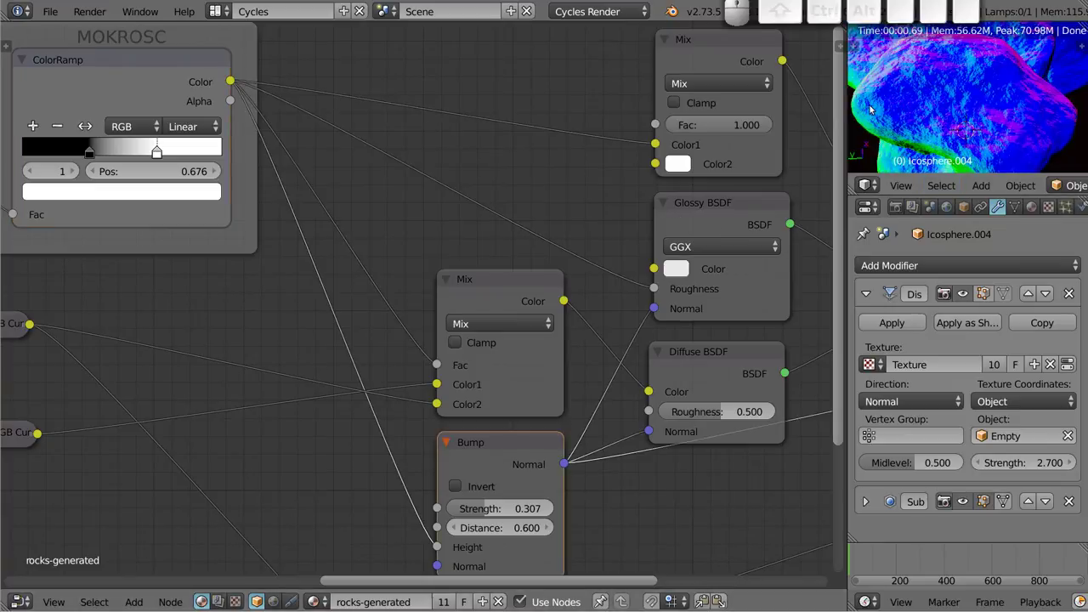
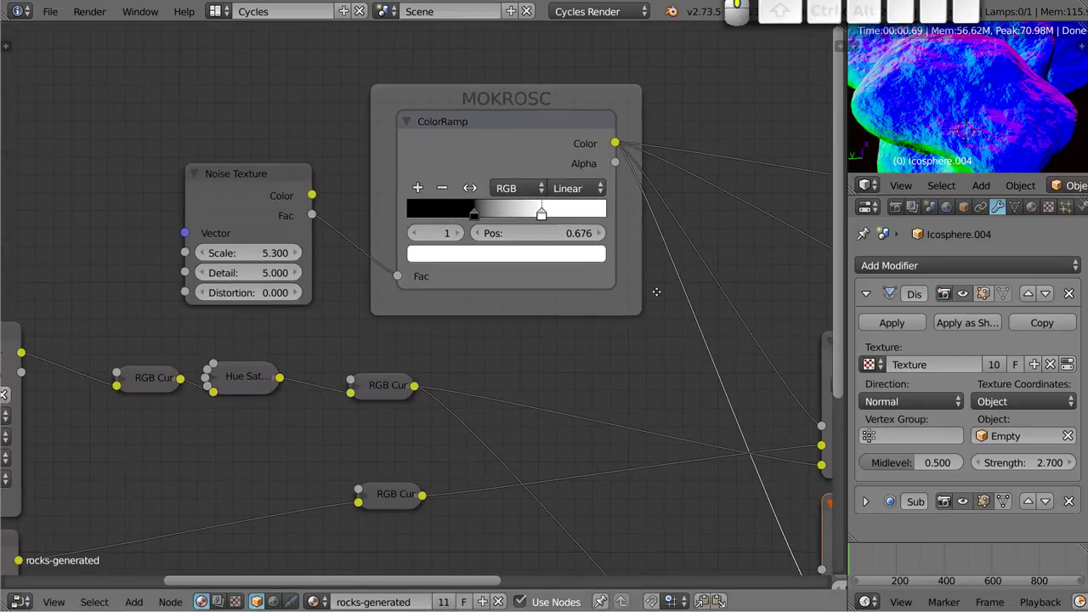
Preview the noise Fac and bump normals, nudge the Diffuse BSDF node and restore the fully shaded material preview.
click(240, 193)
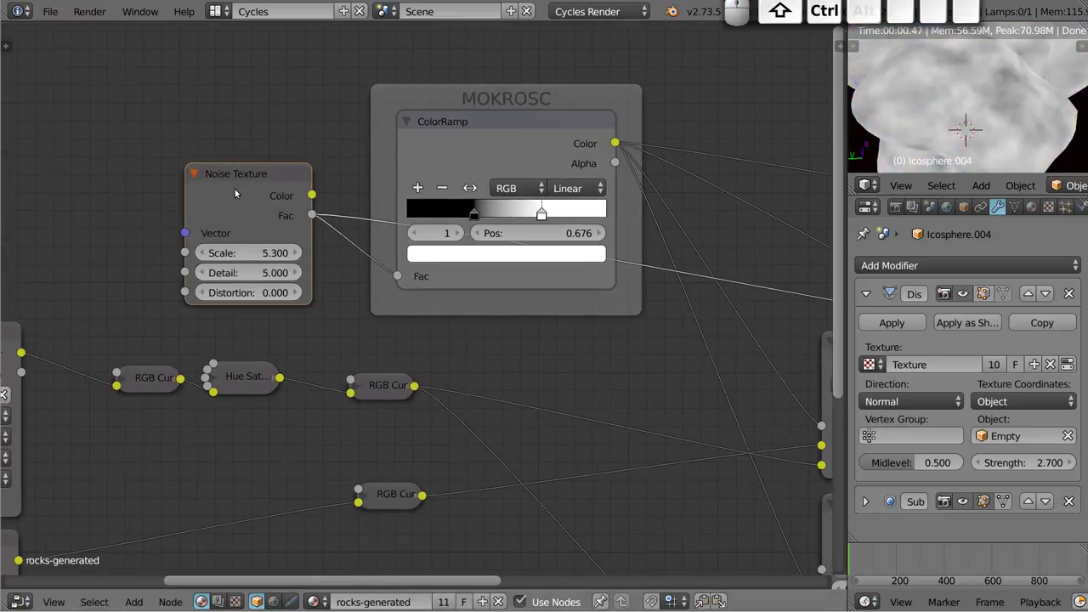
click(470, 124)
middle_click(675, 367)
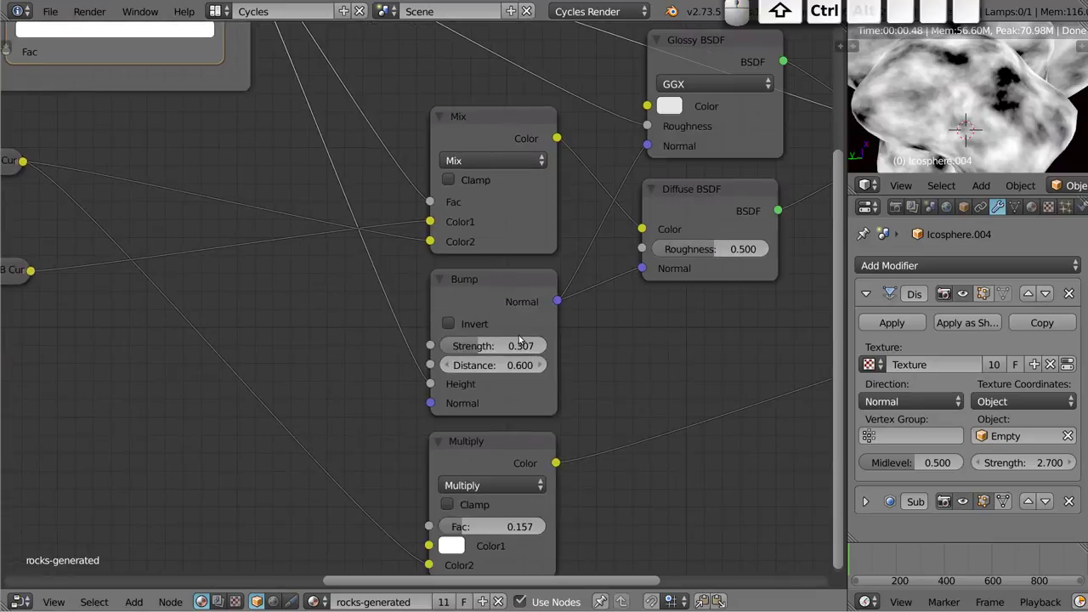
click(490, 285)
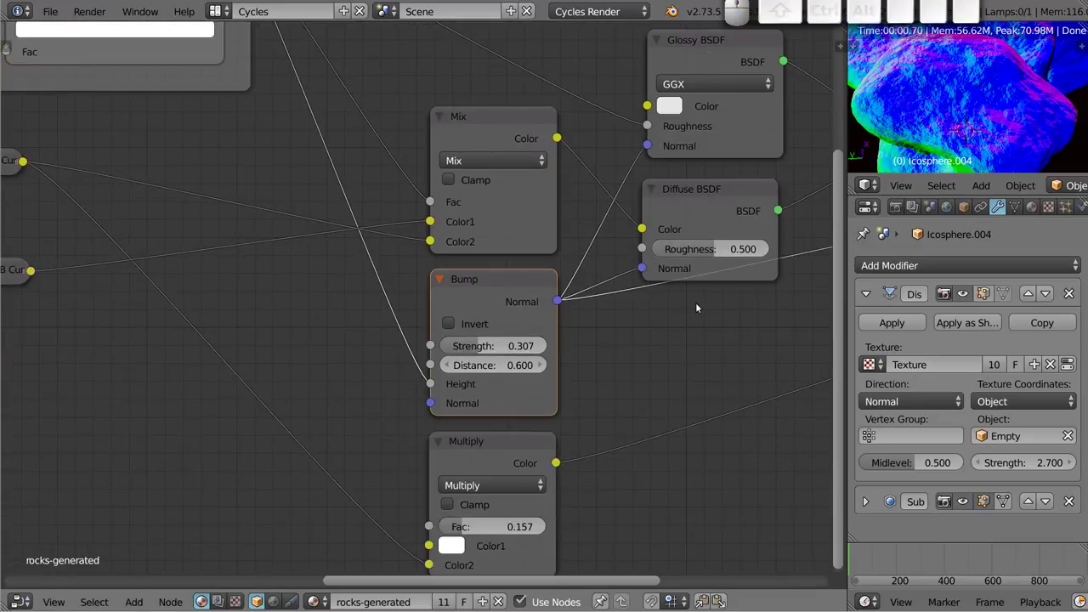
drag(709, 198, 719, 223)
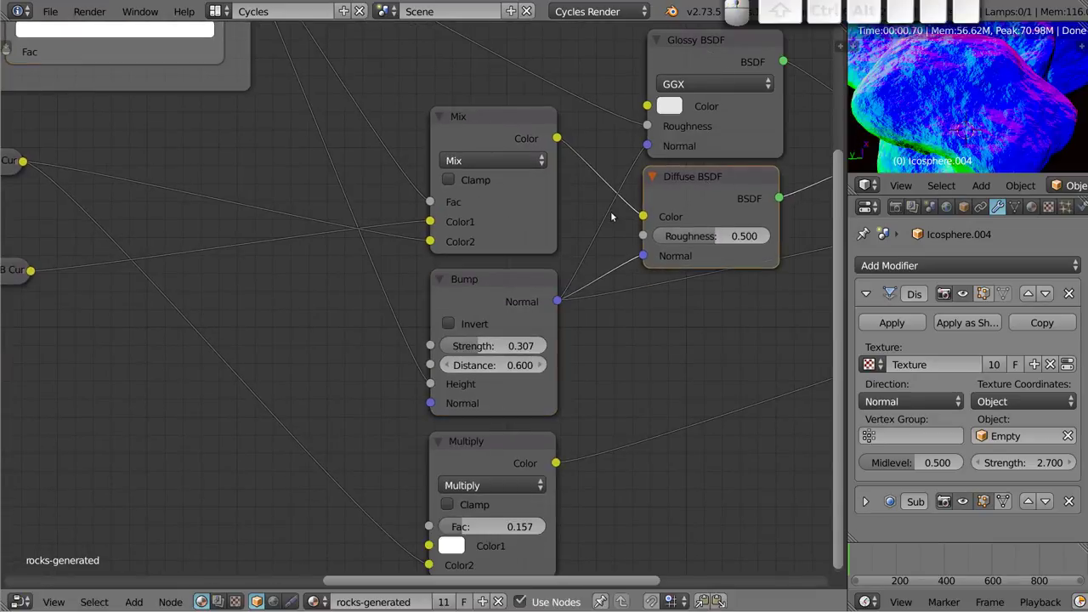
middle_click(665, 185)
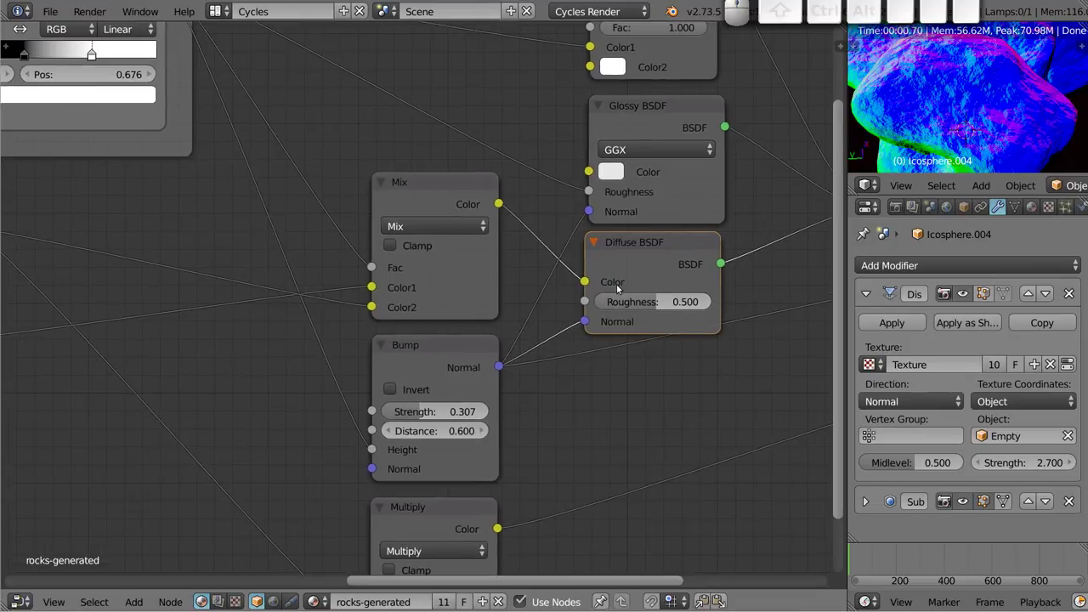
click(659, 245)
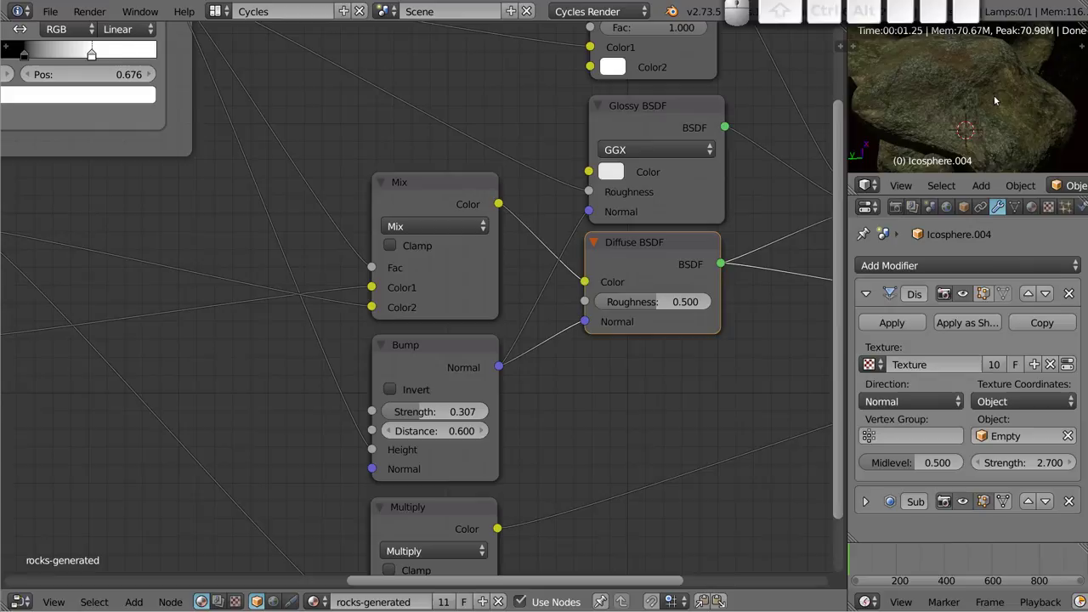
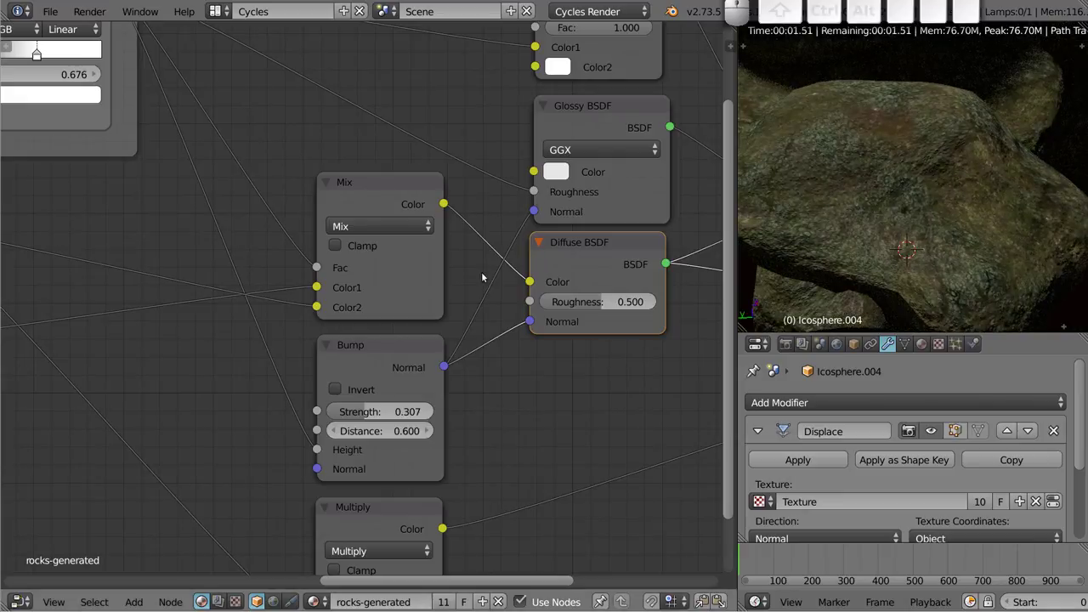
click(383, 349)
click(598, 247)
click(388, 352)
key(m)
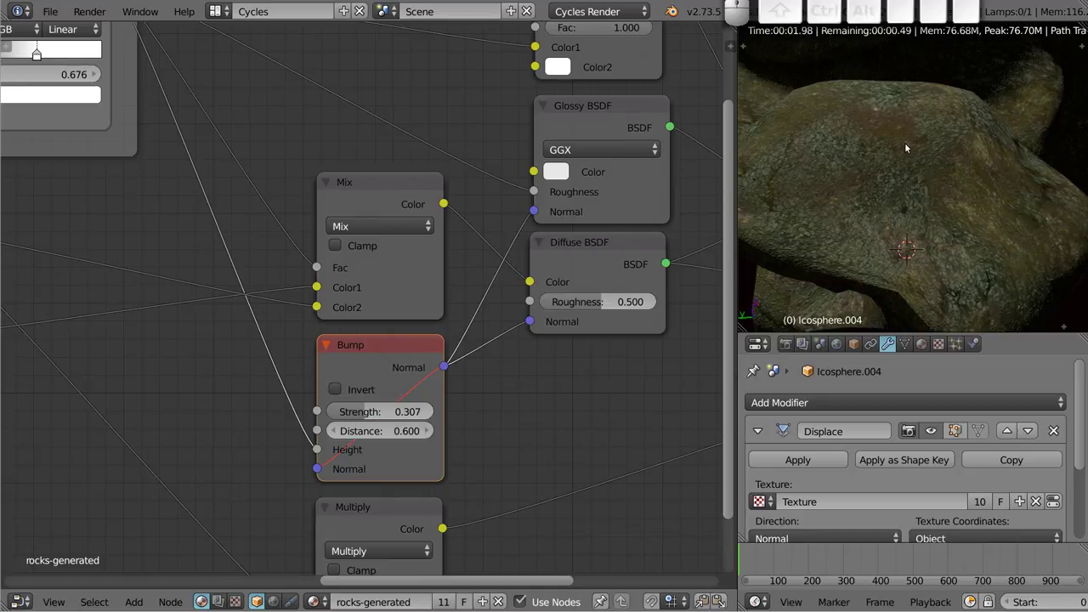
key(m)
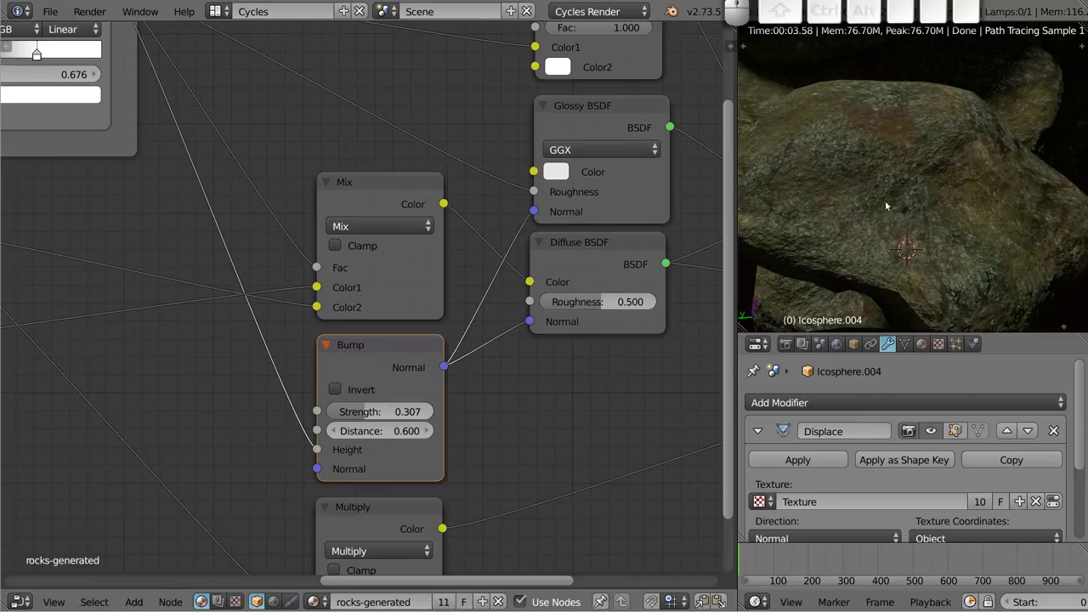
scroll(down, 3)
scroll(down, 3)
middle_click(889, 117)
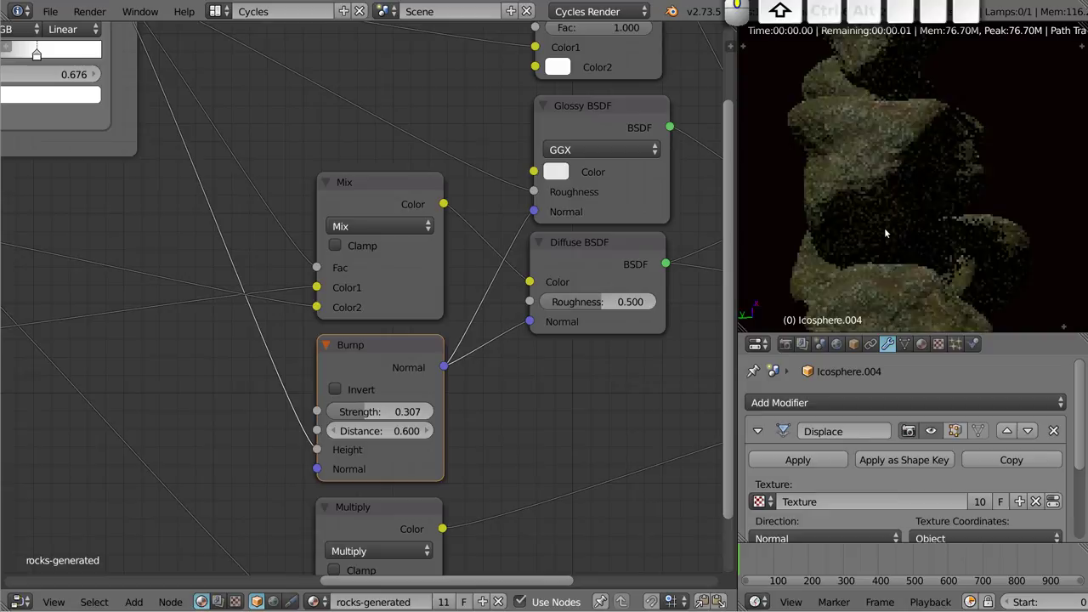
middle_click(861, 114)
scroll(up, 3)
scroll(up, 3)
drag(871, 192, 893, 191)
scroll(down, 3)
middle_click(905, 204)
middle_click(901, 236)
middle_click(888, 204)
scroll(up, 3)
middle_click(897, 184)
click(615, 111)
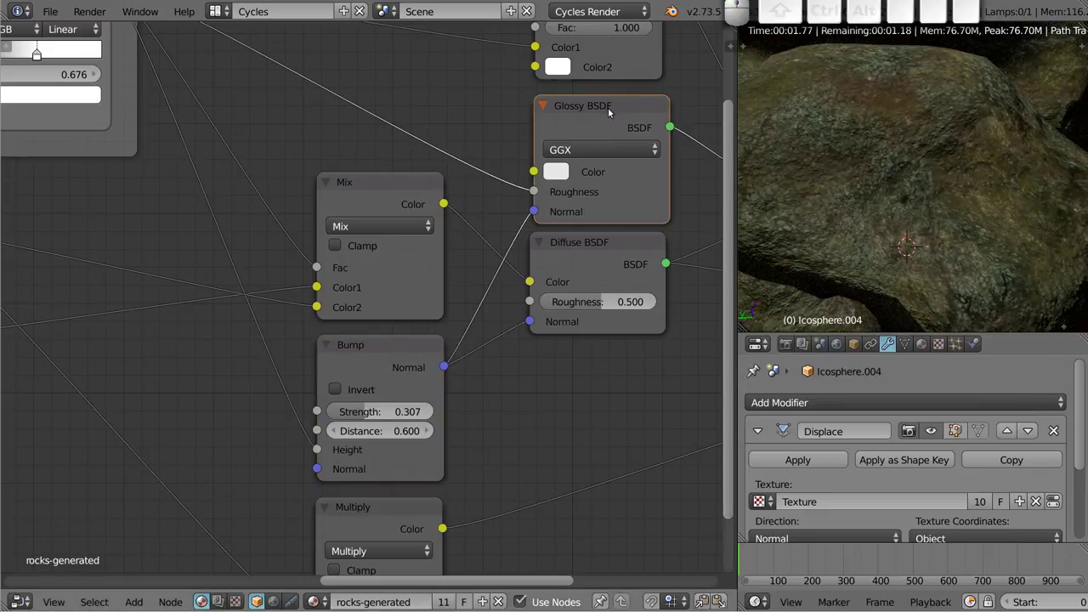
middle_click(453, 104)
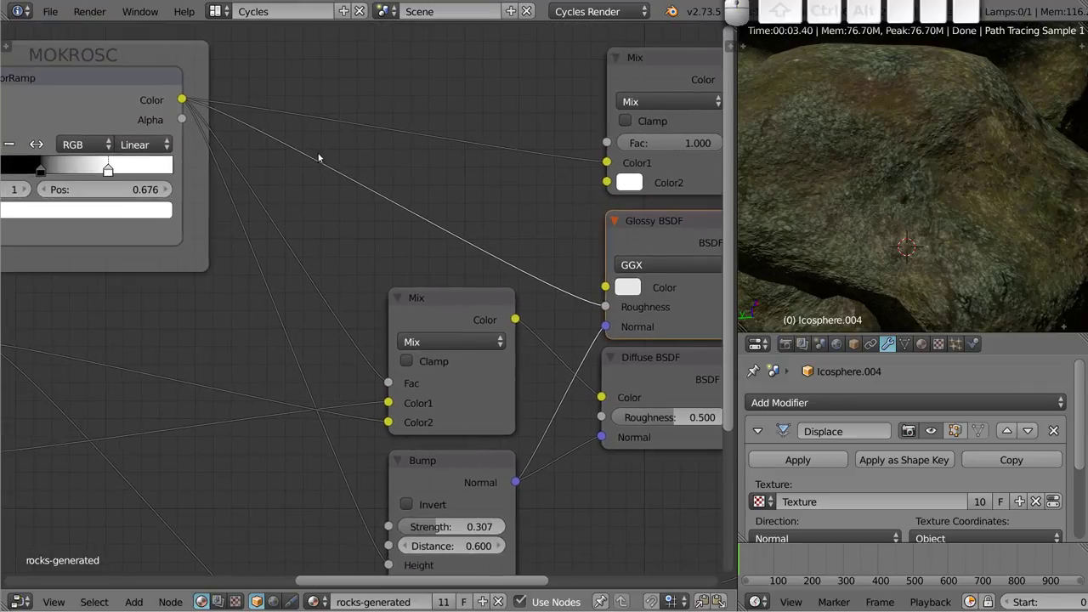
Preview the ColorRamp wetness mask, then the Glossy BSDF shader on its own.
click(119, 72)
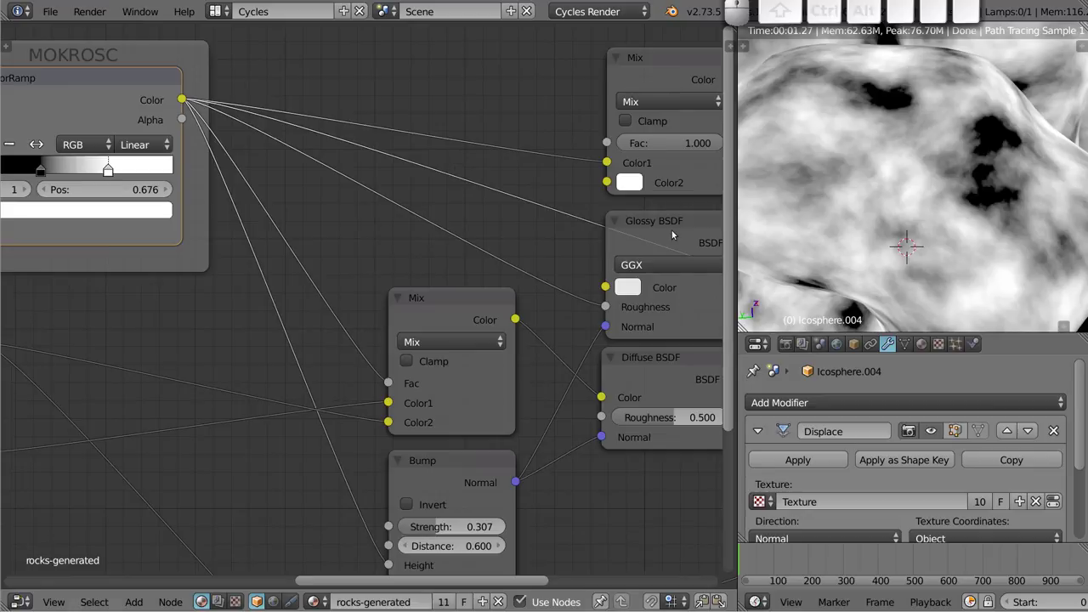
middle_click(652, 267)
click(366, 432)
click(362, 444)
key(m)
click(567, 209)
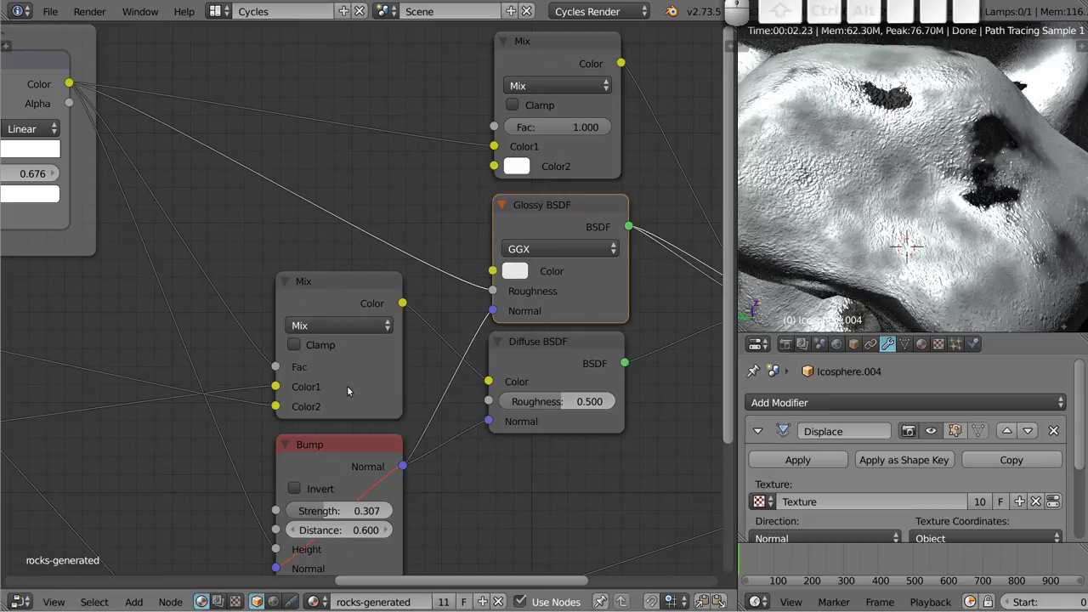
Select the Bump node, bring the Mix Shader into view and preview the wetness Mix colour output alone.
click(343, 456)
key(m)
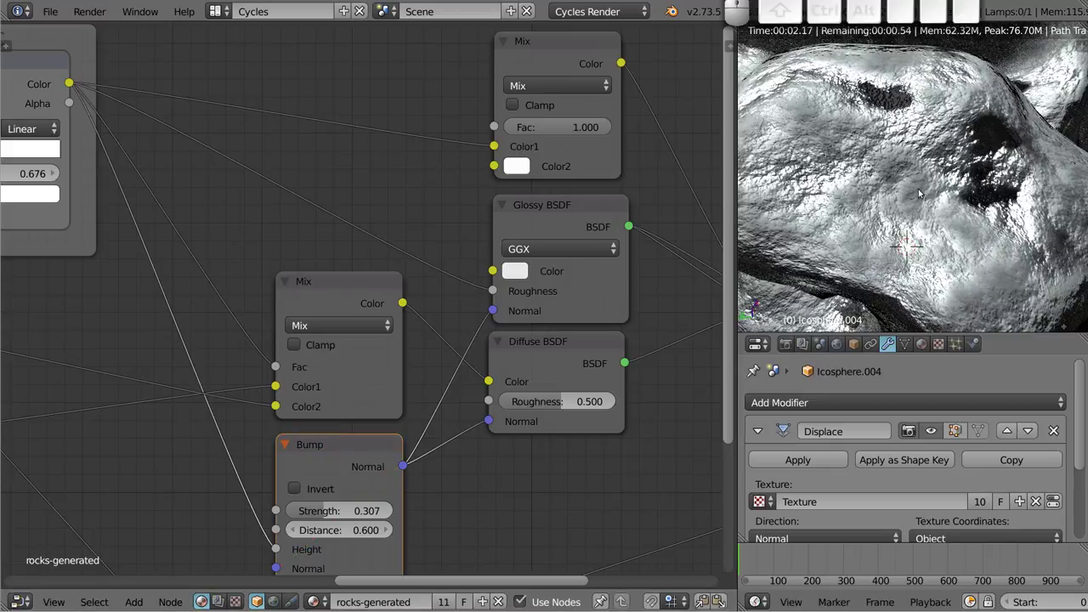
middle_click(634, 286)
drag(614, 226, 566, 136)
middle_click(566, 135)
click(408, 121)
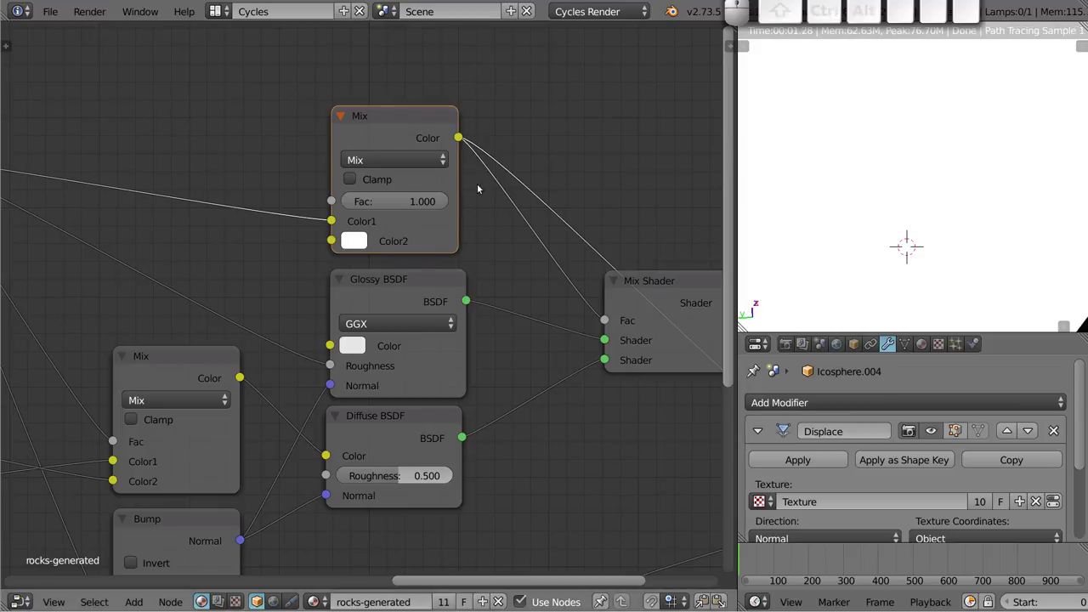
Restore the full Mix Shader preview, briefly preview the Glossy BSDF alone, and select the wetness Mix node.
click(692, 290)
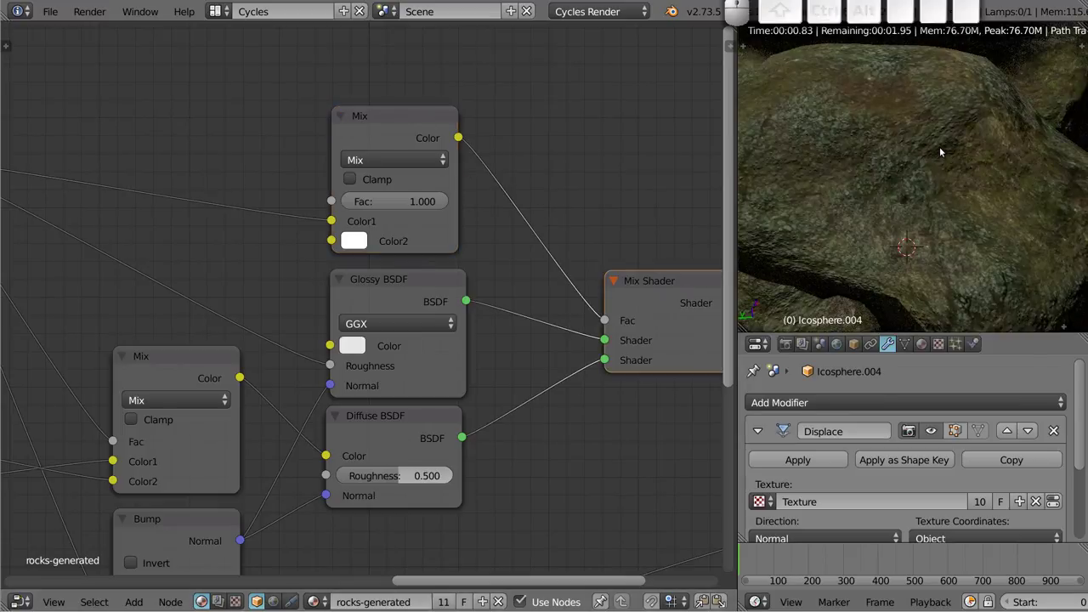
scroll(down, 3)
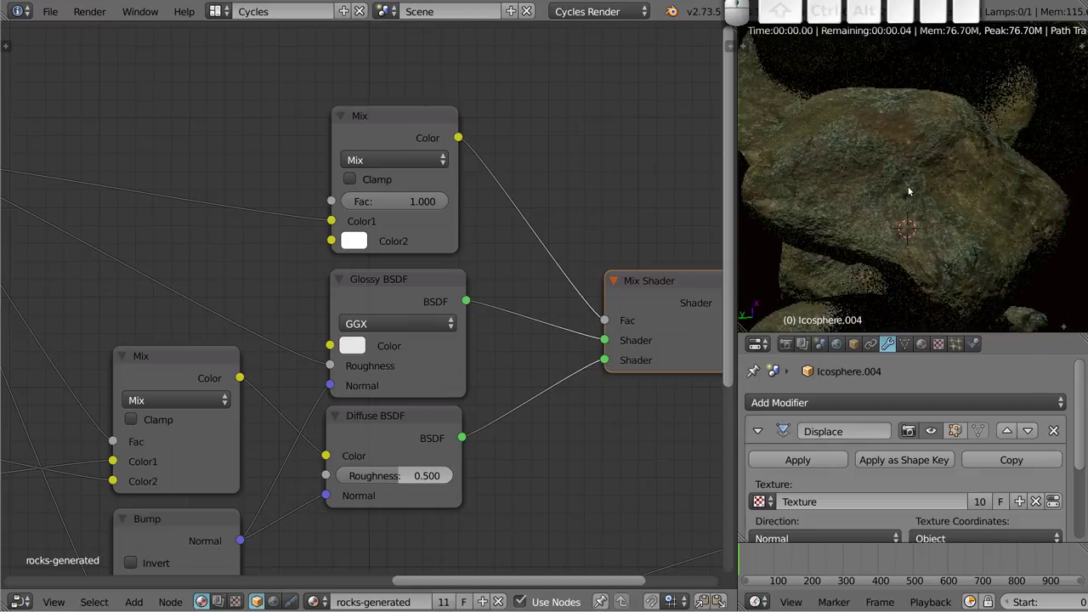
scroll(up, 3)
scroll(up, 3)
middle_click(958, 202)
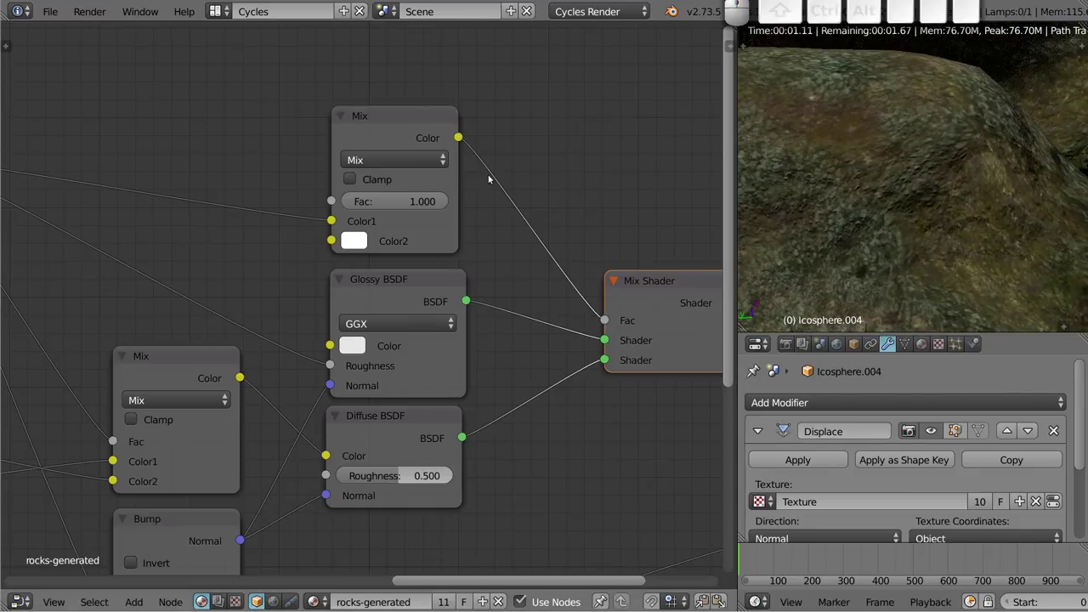
drag(669, 285, 492, 418)
click(415, 421)
click(416, 282)
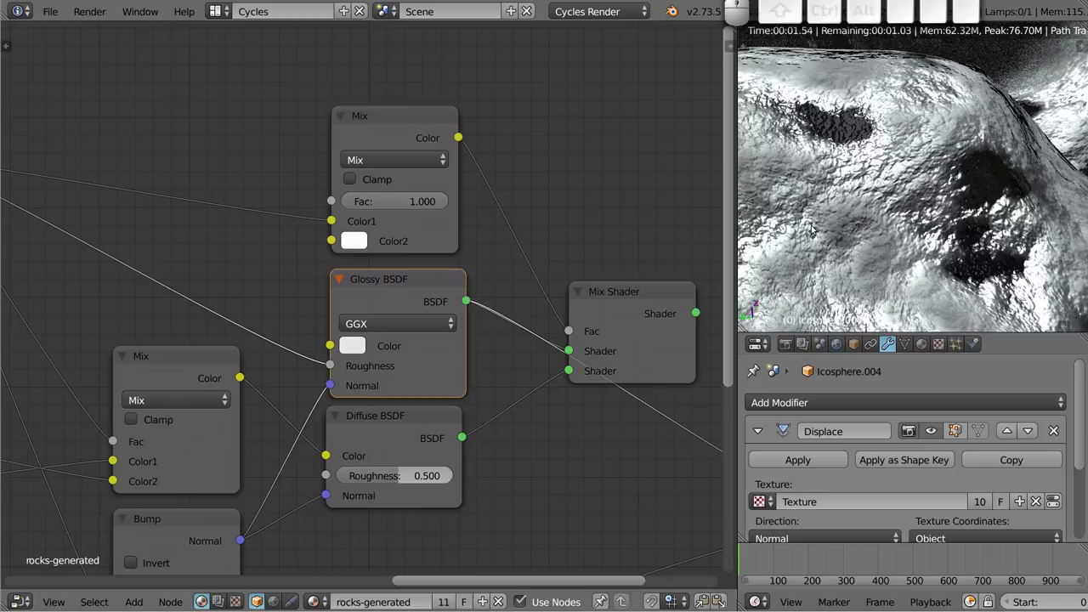
click(629, 295)
click(404, 124)
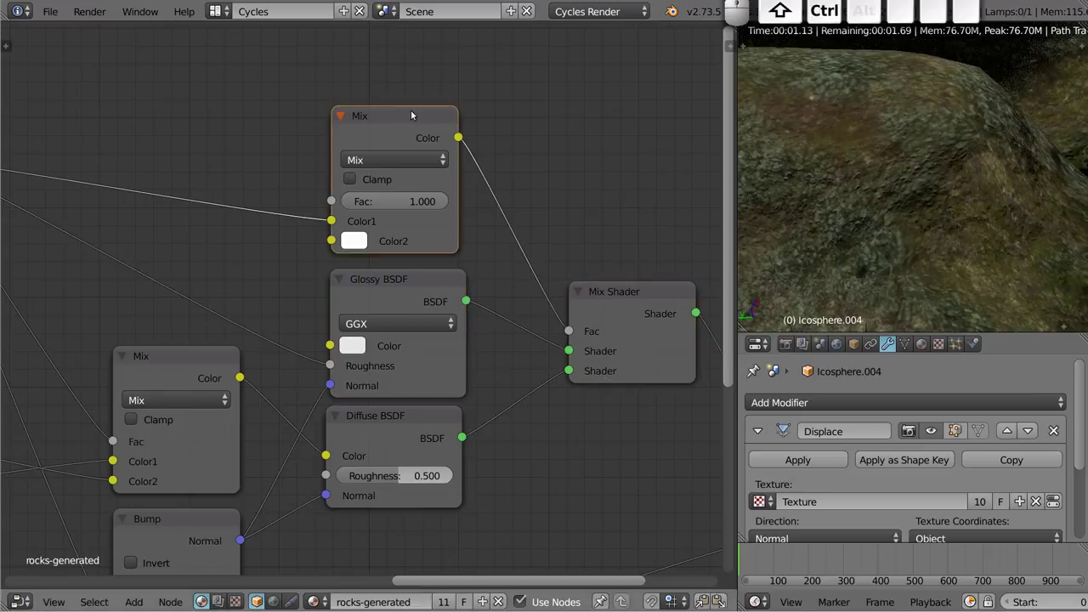
Lower the wetness Mix factor from 1.000 to about 0.82 while orbiting the rendered rock.
drag(438, 206, 807, 193)
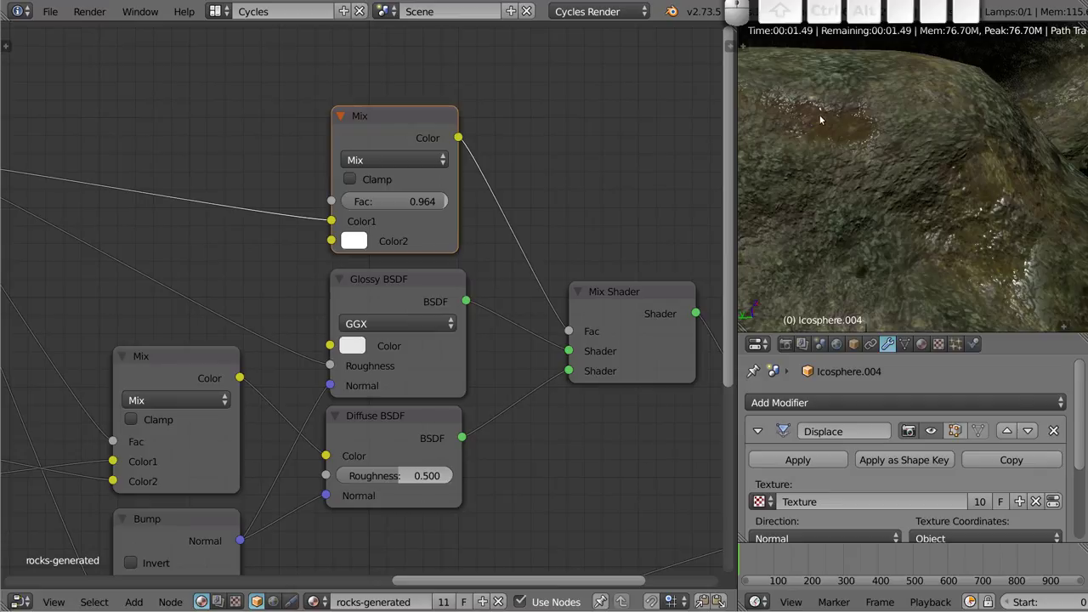
scroll(down, 3)
drag(906, 237, 867, 276)
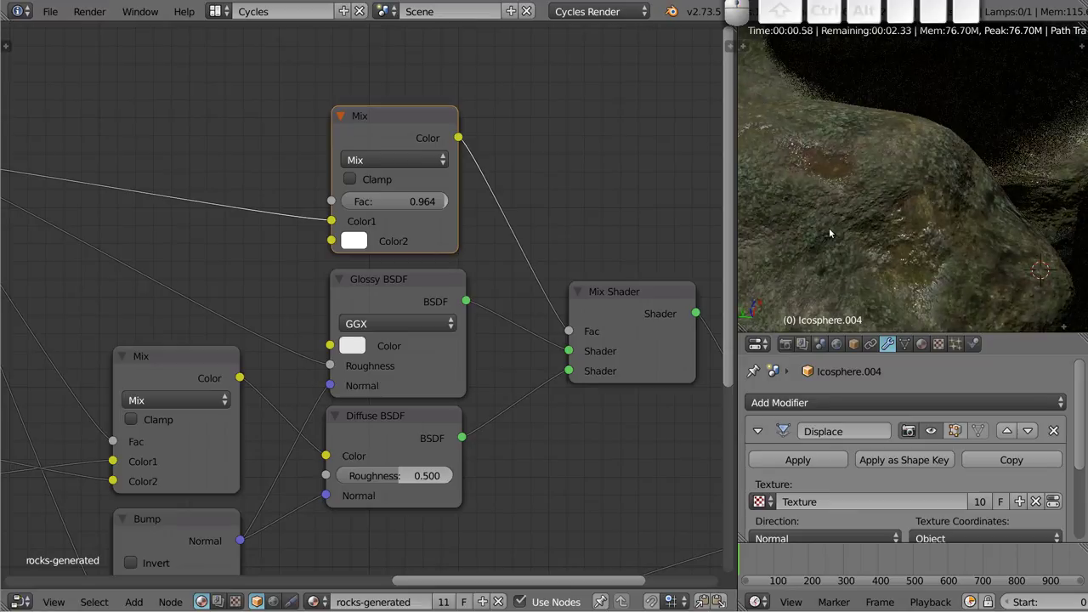
drag(441, 205, 596, 211)
drag(866, 232, 890, 236)
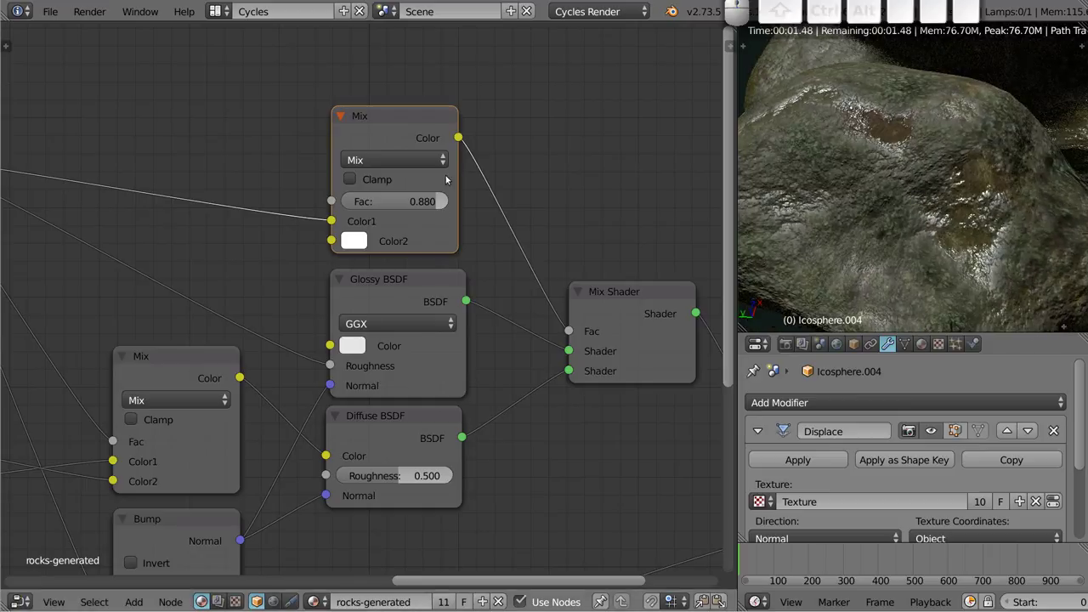
drag(437, 203, 904, 225)
drag(934, 248, 942, 235)
drag(913, 222, 943, 220)
middle_click(863, 174)
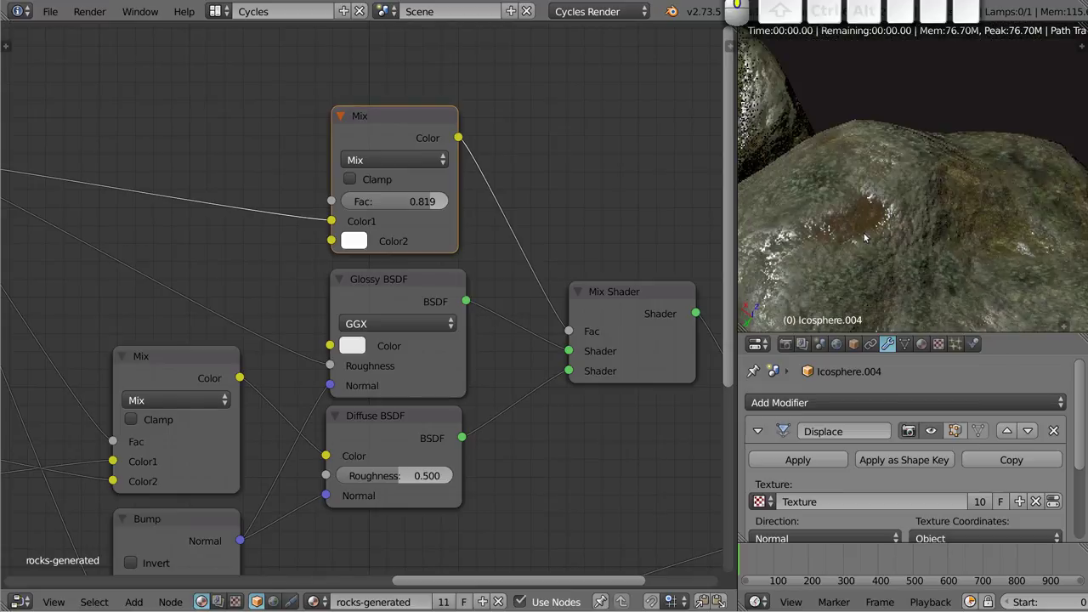
middle_click(1055, 267)
middle_click(944, 265)
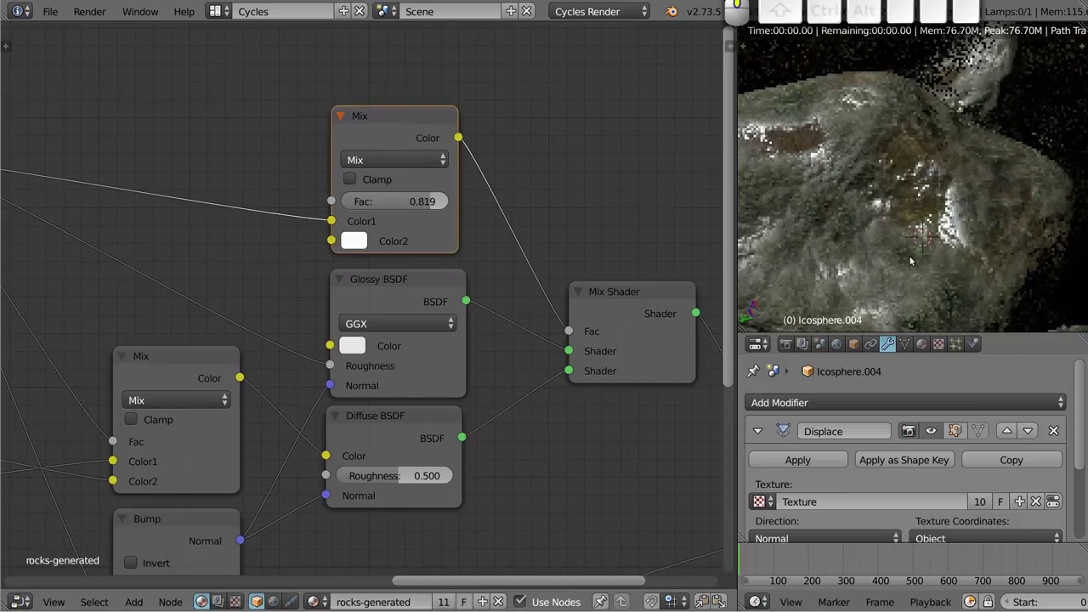
middle_click(858, 194)
middle_click(898, 250)
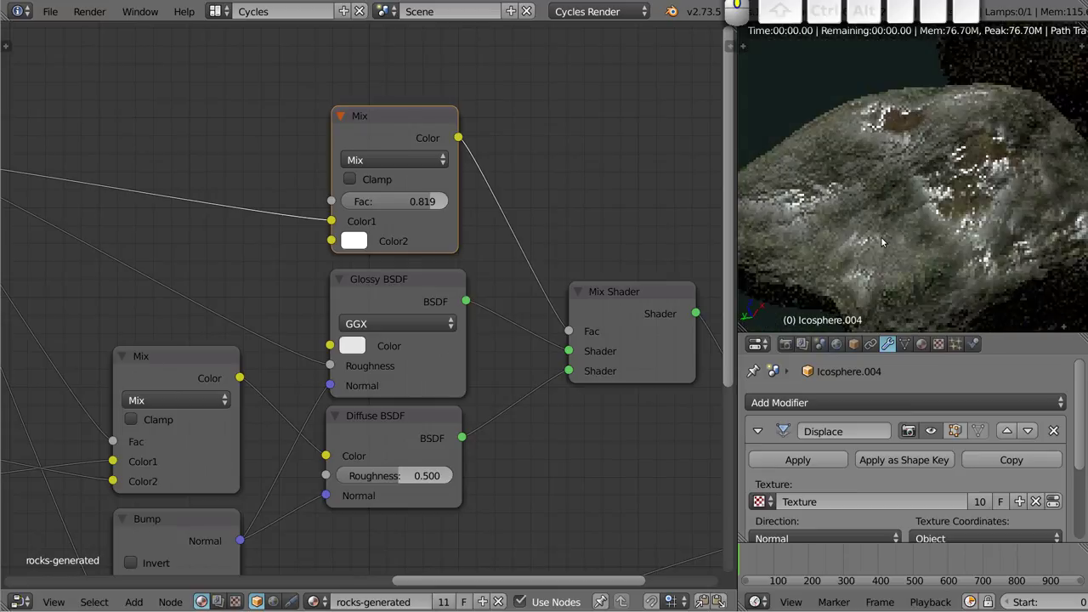
scroll(up, 3)
Pan the node tree to bring the MOKROSC wetness ColorRamp into view.
drag(874, 151, 849, 196)
drag(432, 204, 796, 271)
middle_click(859, 271)
middle_click(843, 248)
drag(1012, 202, 1023, 283)
middle_click(1011, 264)
drag(917, 188, 840, 199)
middle_click(130, 203)
drag(294, 243, 241, 247)
drag(229, 241, 868, 213)
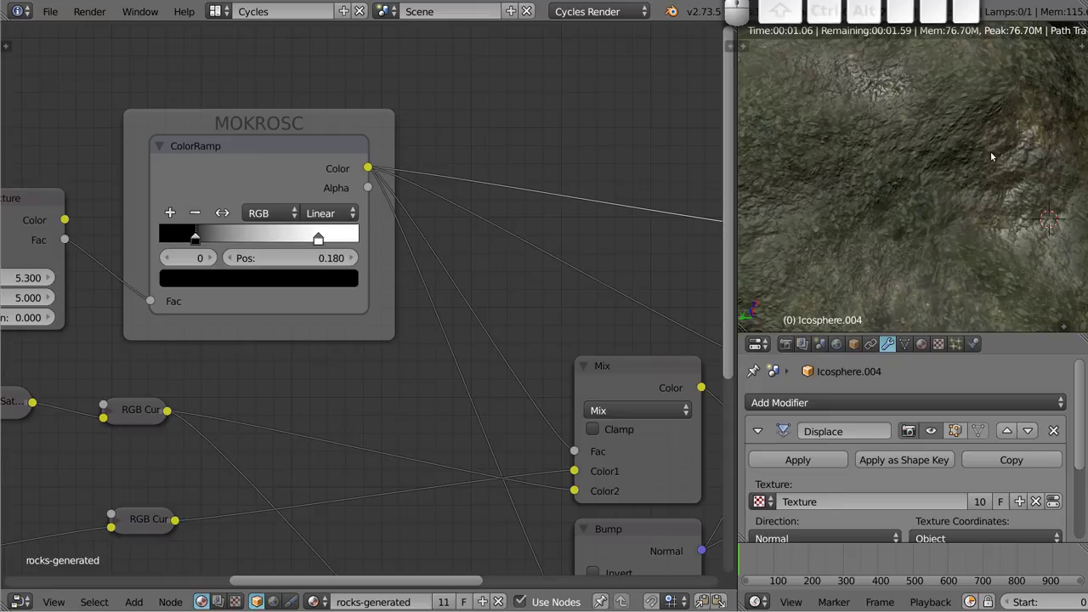
scroll(down, 3)
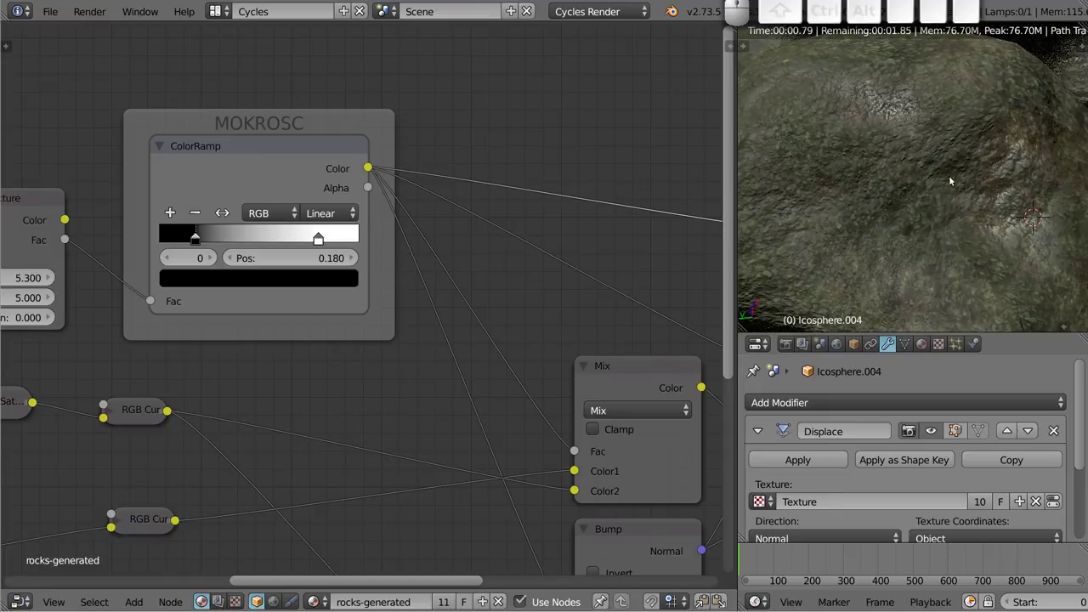
Move the wetness mask's black stop to 0.402 and inspect the reshaped wet areas on the rock.
drag(196, 242, 598, 220)
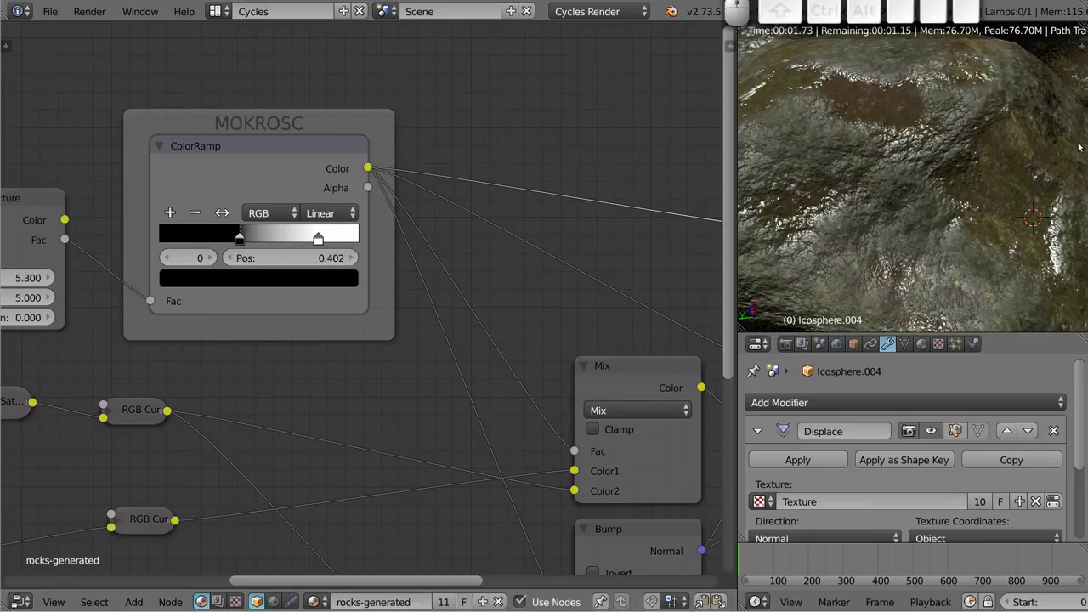
drag(905, 221, 962, 155)
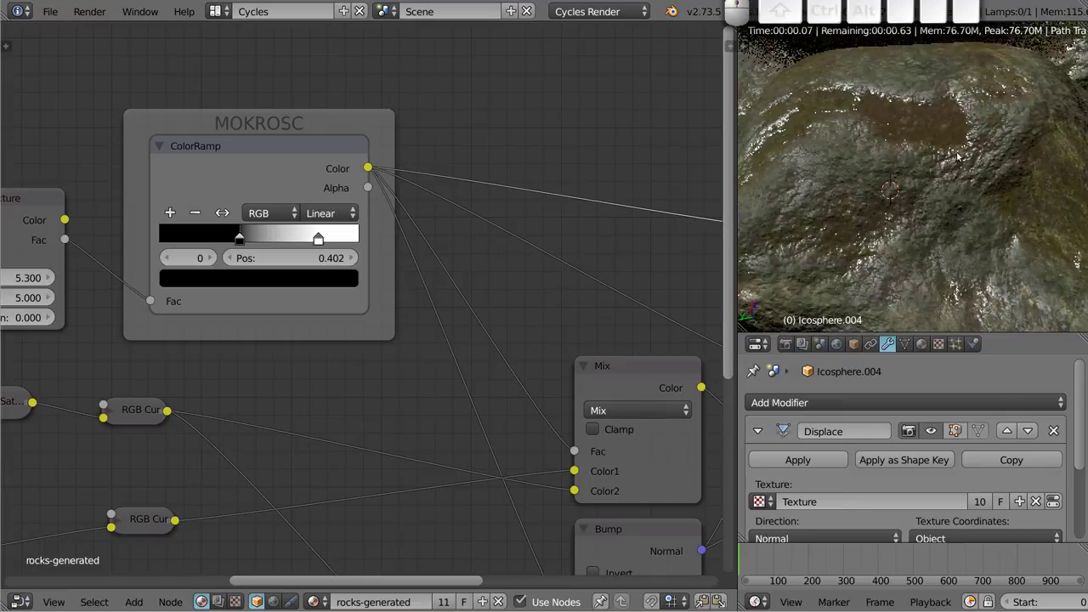
drag(864, 223, 953, 136)
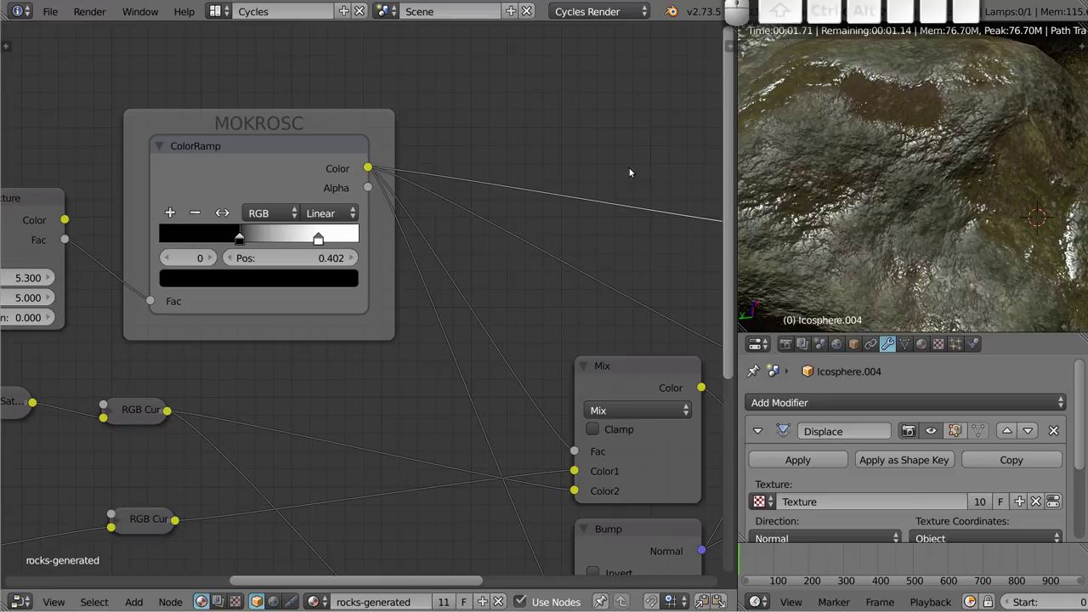
scroll(down, 3)
drag(258, 402, 365, 249)
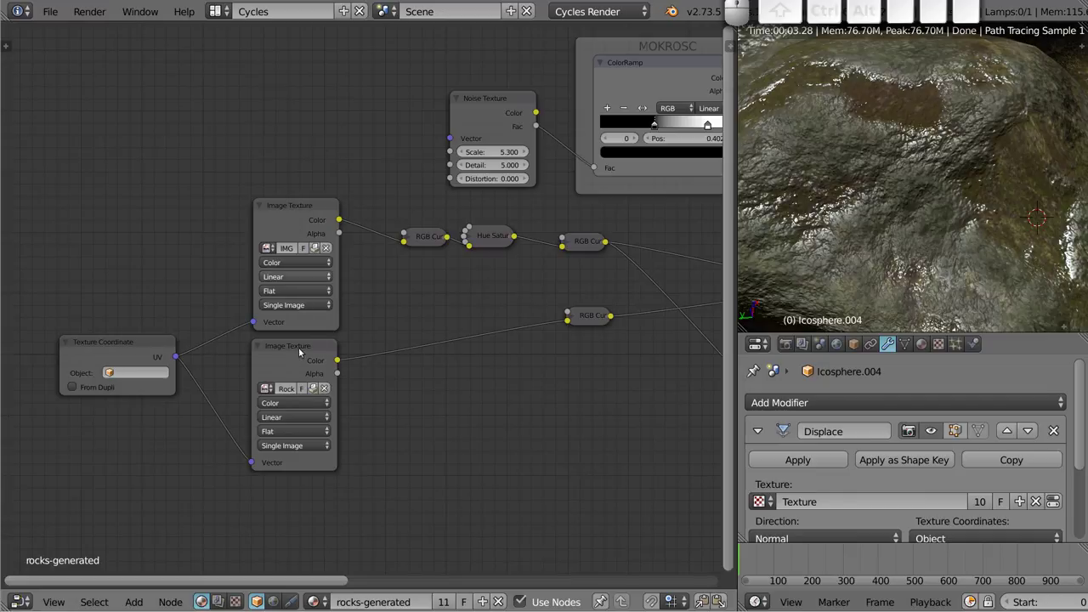
drag(901, 159, 902, 156)
middle_click(869, 198)
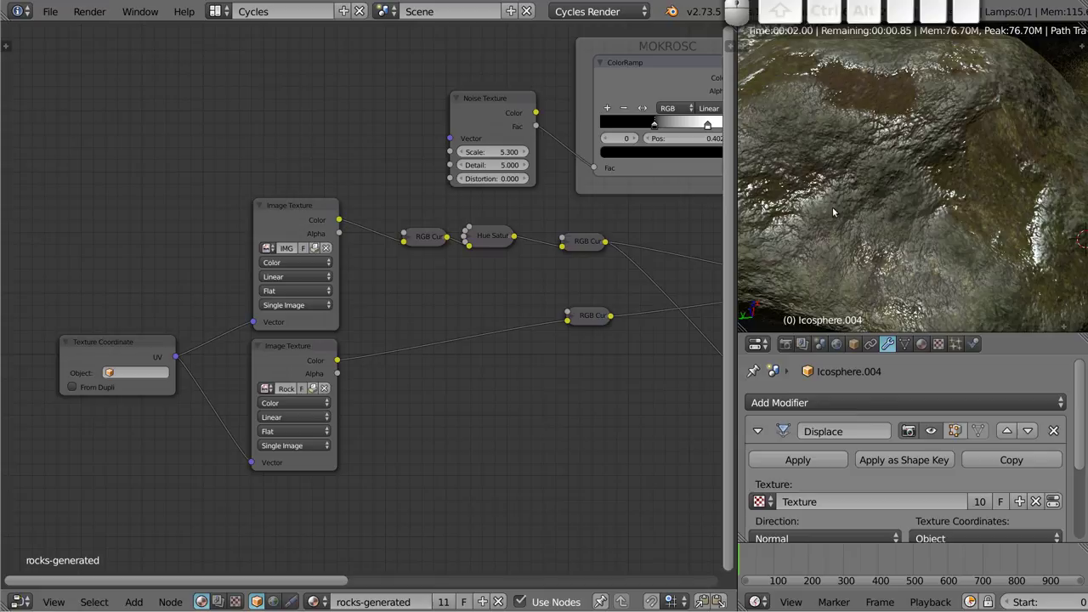